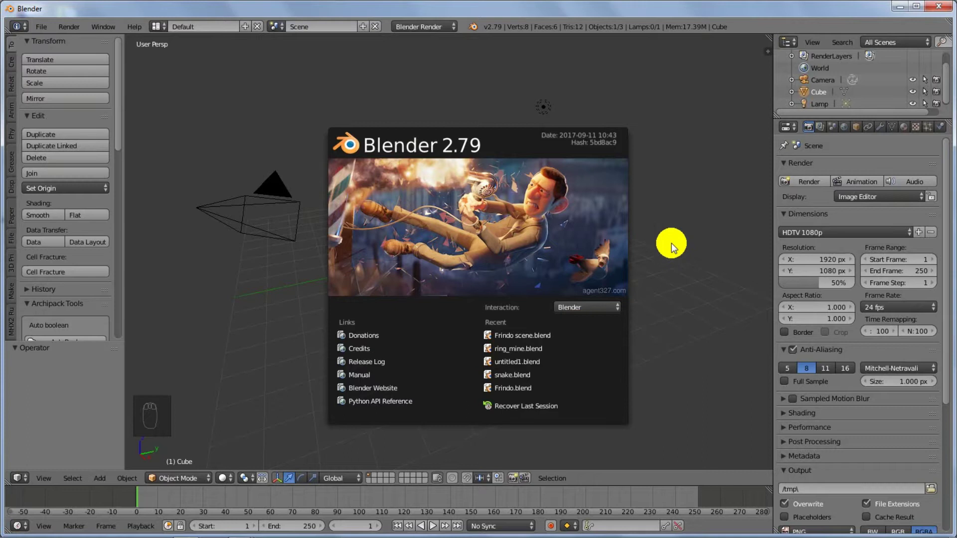
Step: Delete the default cube and add a Plane scaled up into a large floor
left_click_drag(452, 287, 488, 241)
key("x")
key("shift+a")
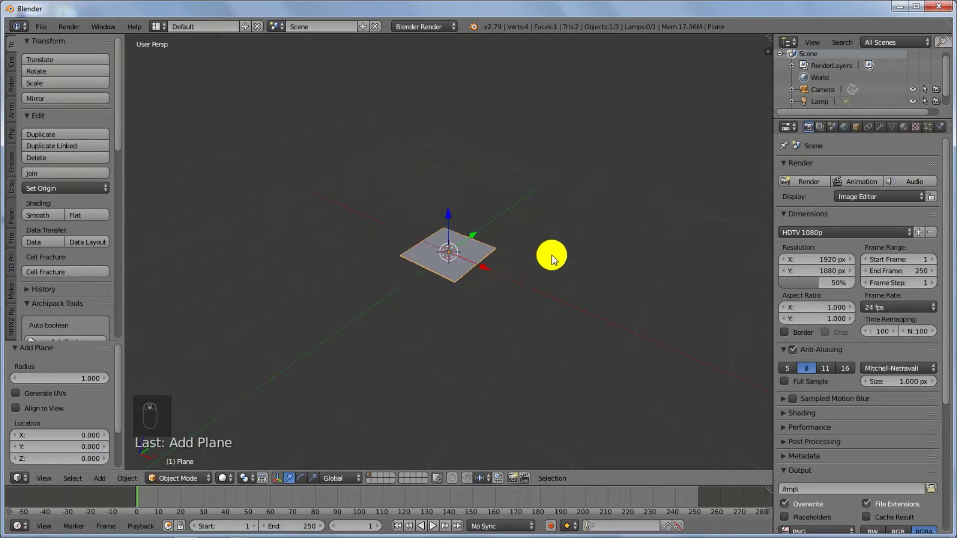
key("s")
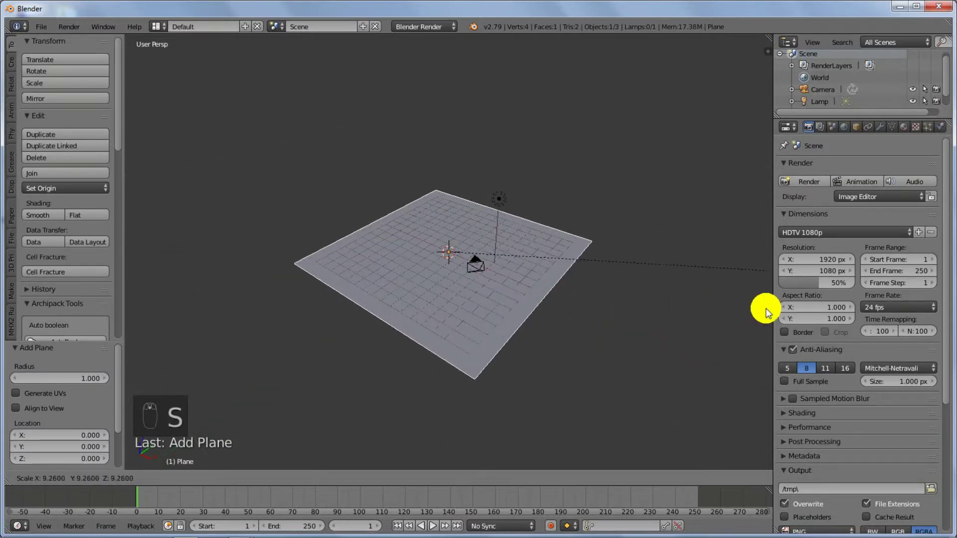
middle_click(481, 284)
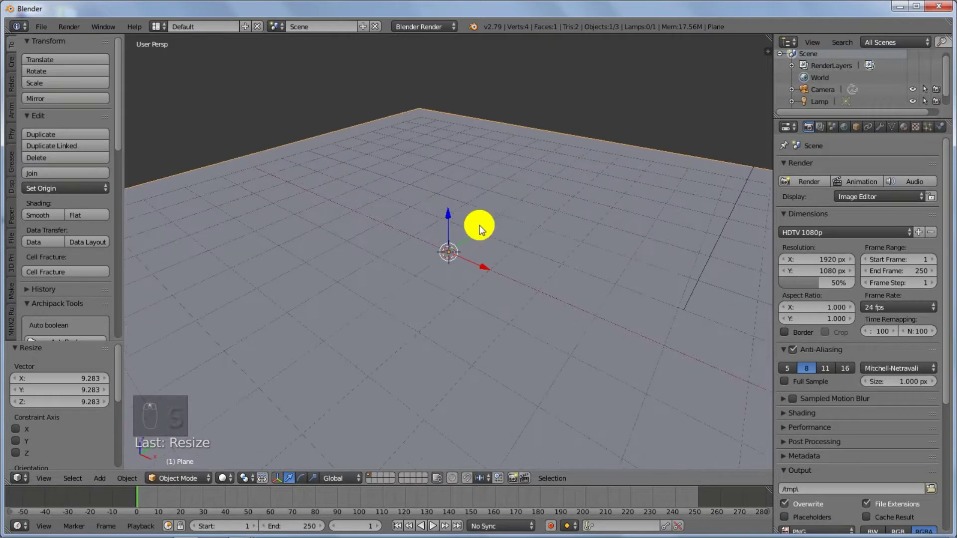
Step: Add a Monkey (Suzanne) mesh, raise it above the plane and rotate it
key("shift+a")
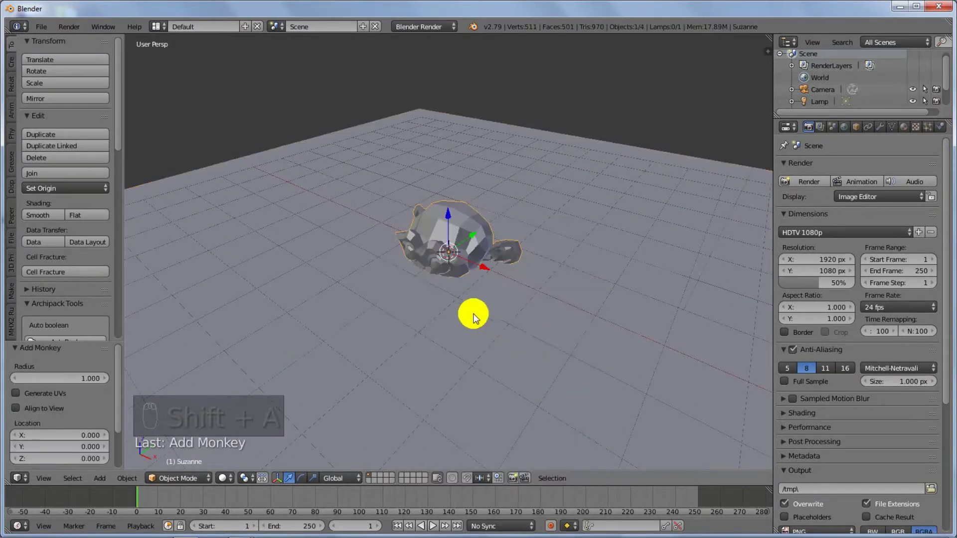
middle_click(453, 227)
left_click_drag(451, 213, 427, 229)
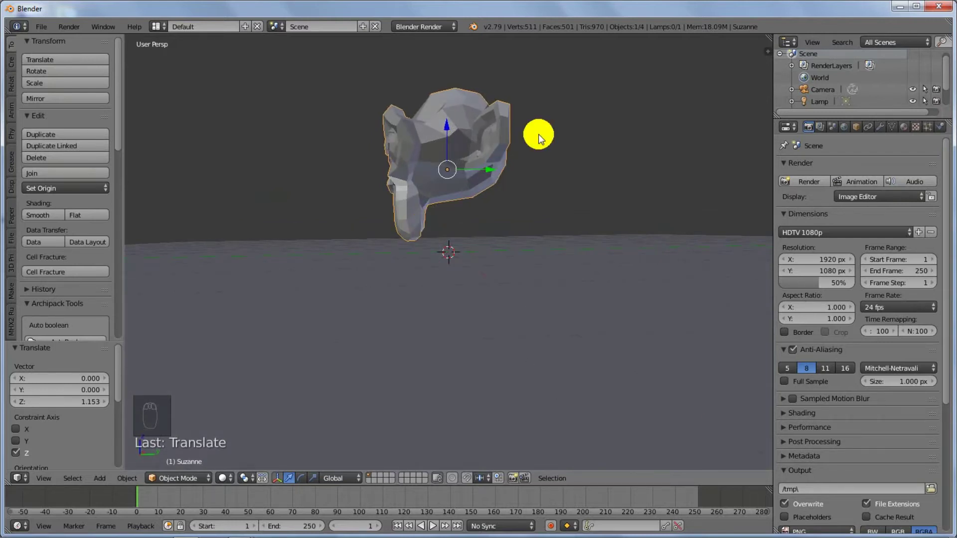
middle_click(525, 147)
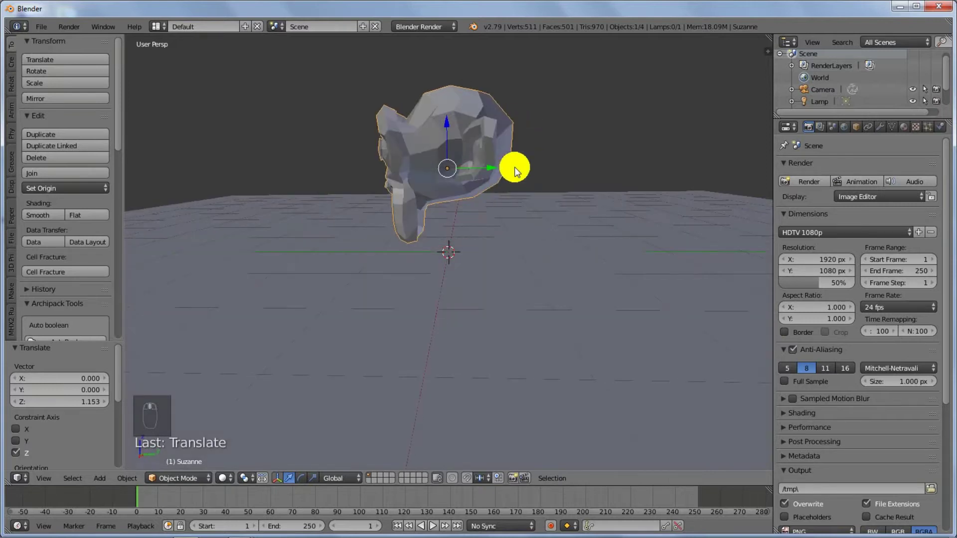
key("r")
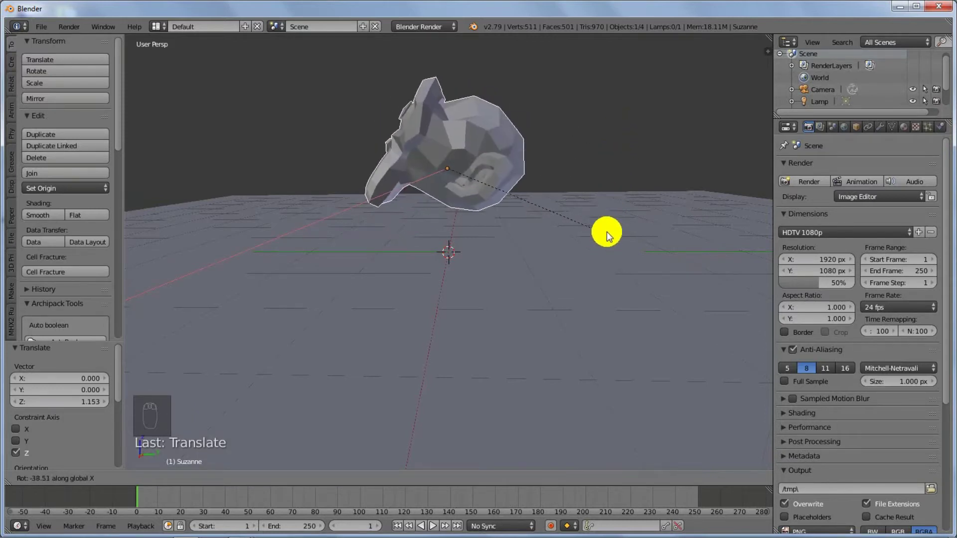
Step: Fine-tune Suzanne's rotation while orbiting, ending in a perspective view
middle_click(537, 222)
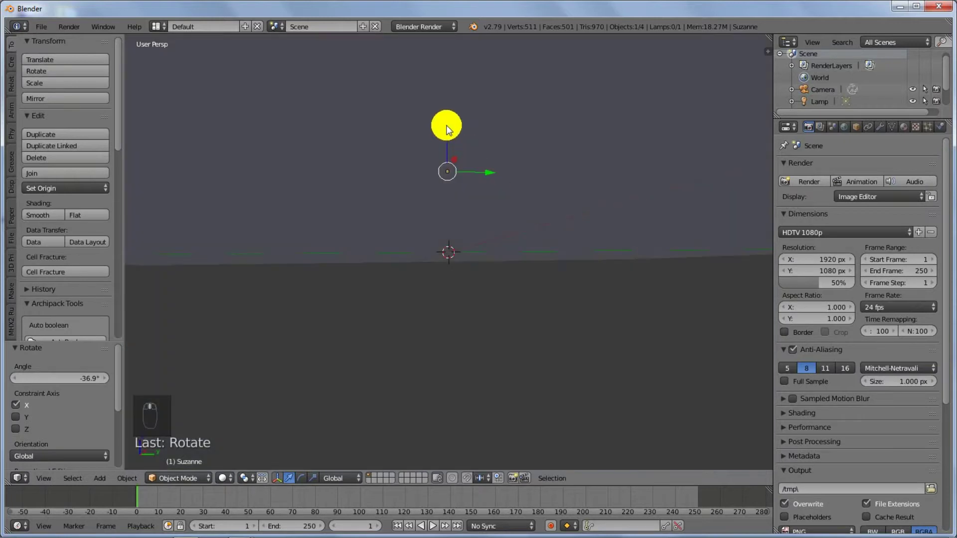
left_click_drag(448, 135, 445, 168)
middle_click(444, 168)
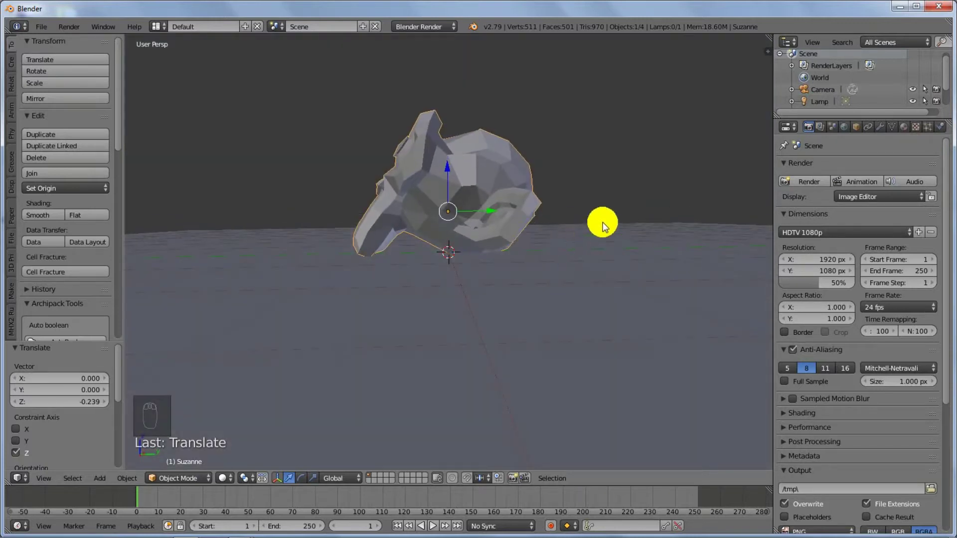
key("r")
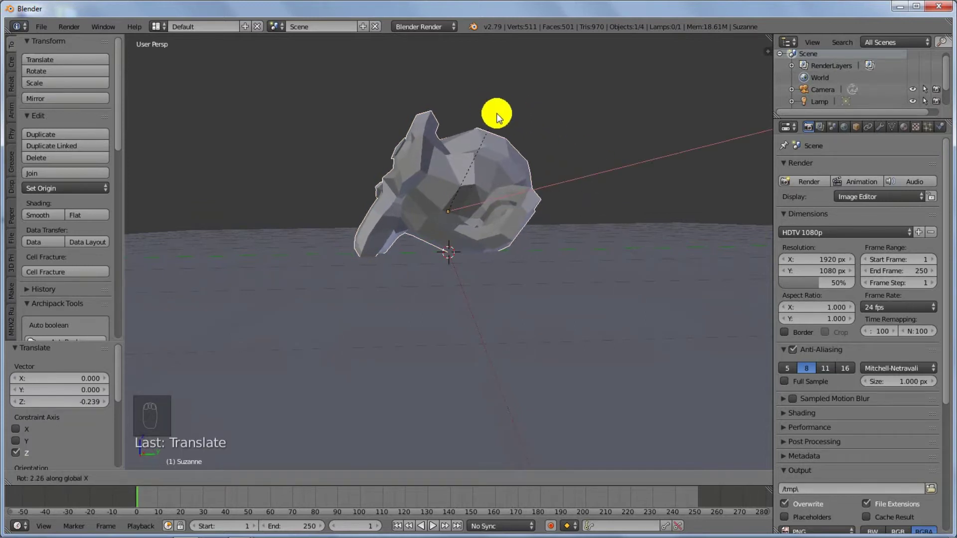
left_click_drag(493, 231, 451, 179)
left_click_drag(452, 179, 491, 212)
Step: Give Suzanne a Subdivision Surface modifier for a smooth, high-poly look
right_click(455, 144)
left_click_drag(491, 212, 595, 265)
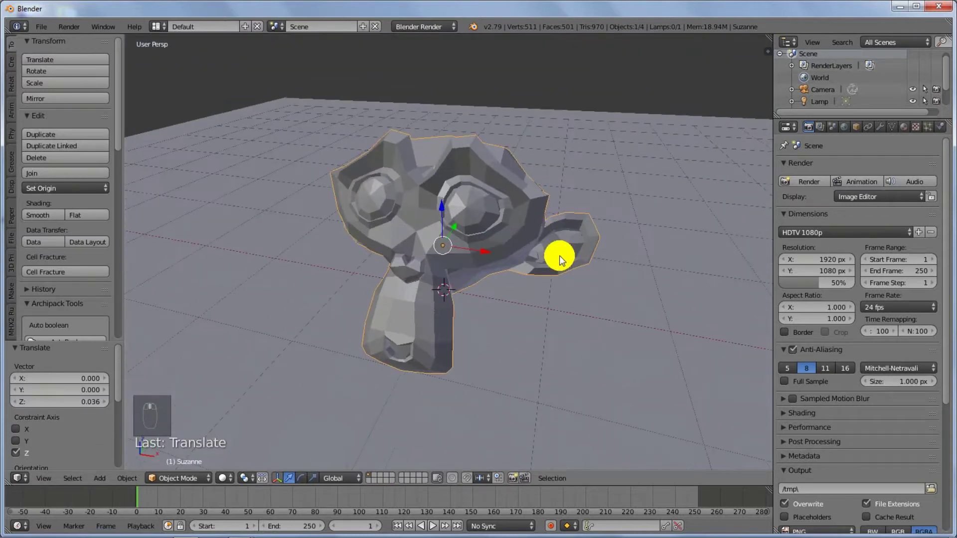
left_click_drag(706, 200, 884, 129)
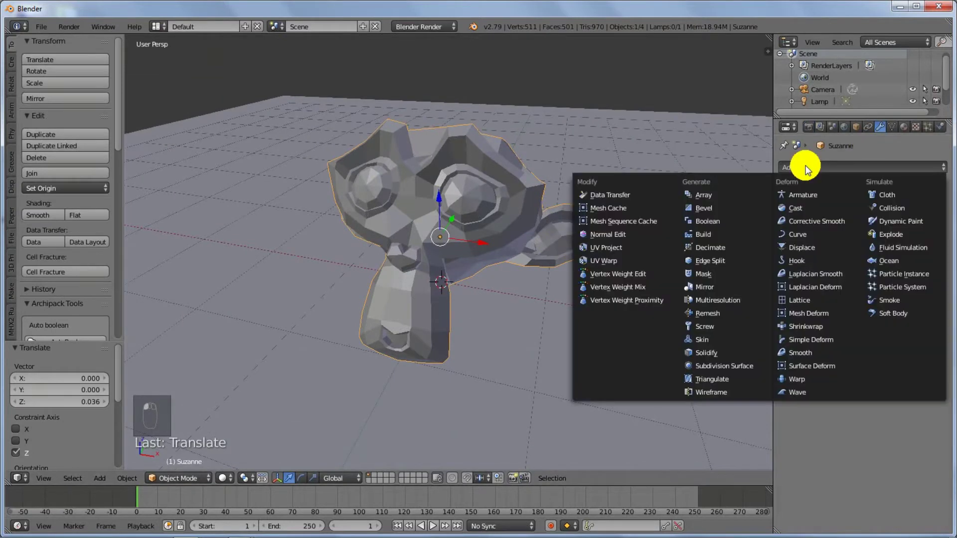
left_click_drag(680, 334, 833, 256)
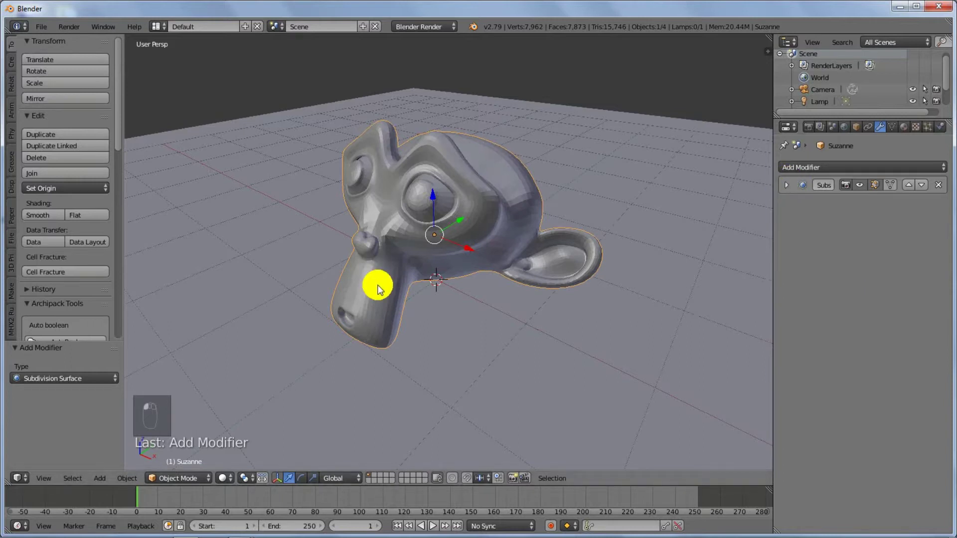
left_click(42, 216)
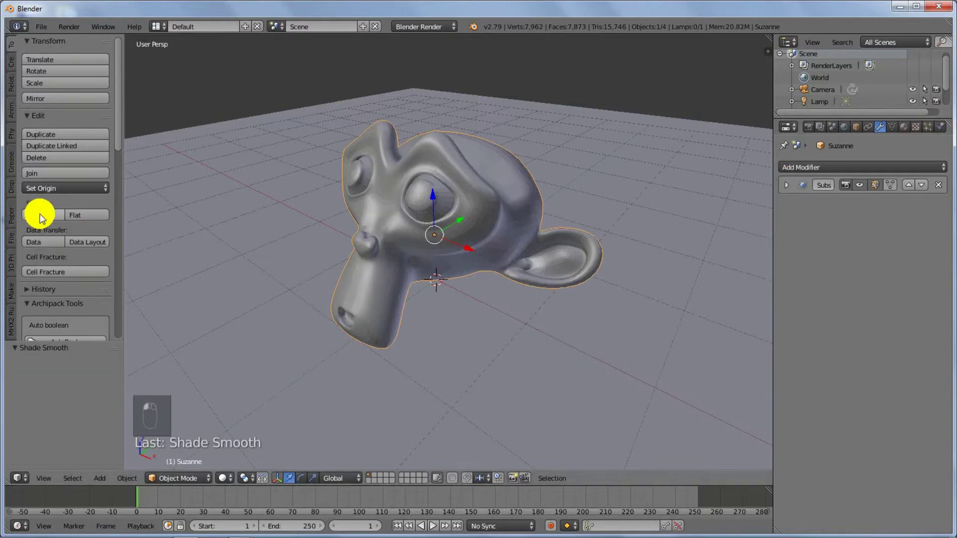
Step: Switch the render engine to Cycles Render
left_click(121, 217)
left_click_drag(132, 218, 625, 183)
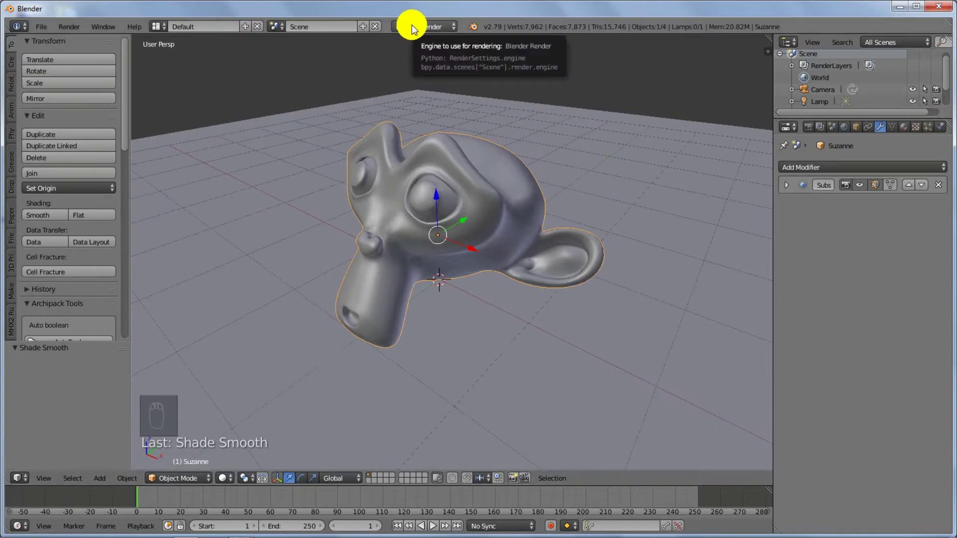
left_click_drag(416, 27, 377, 255)
left_click(378, 255)
Step: Make the bottom timeline area taller and zoom out to see the whole plane
left_click_drag(136, 353, 352, 494)
left_click_drag(358, 489, 385, 323)
left_click_drag(385, 324, 427, 189)
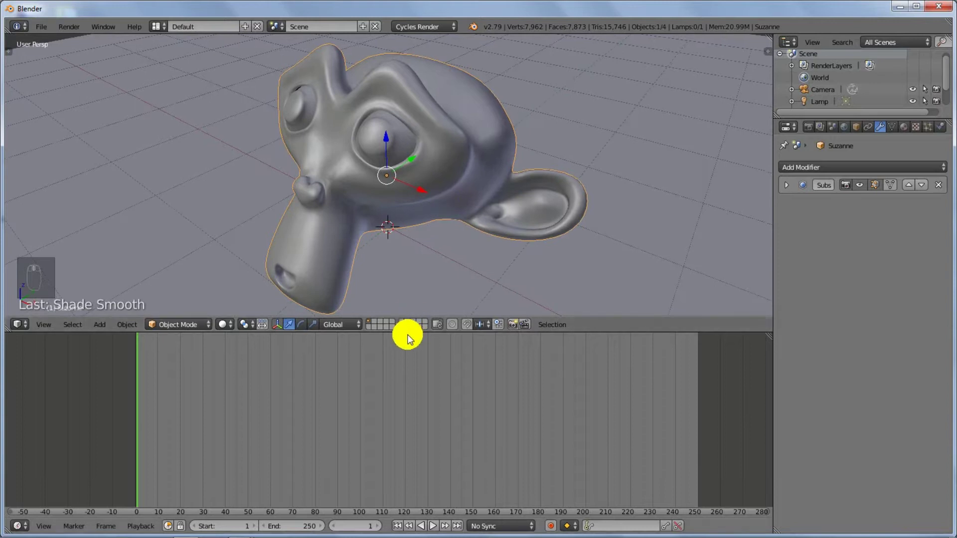
left_click(410, 321)
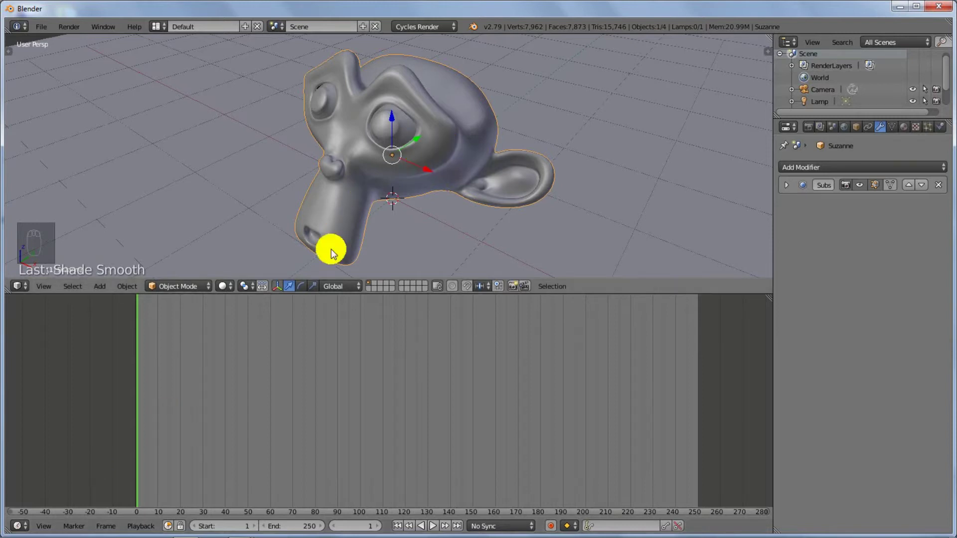
left_click_drag(457, 171, 845, 130)
Step: Enable world nodes and set the background Color to an Environment Texture
left_click_drag(845, 130, 879, 211)
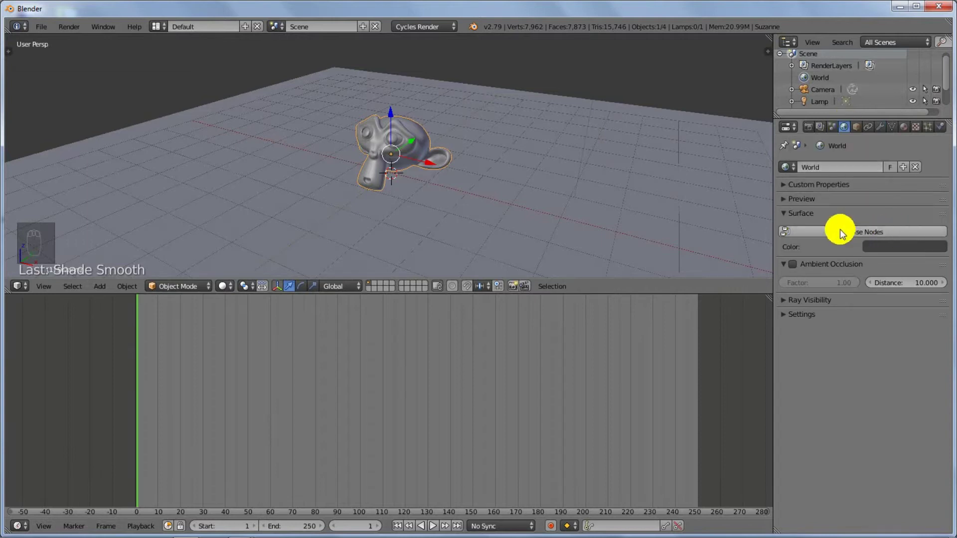
left_click_drag(873, 232, 859, 258)
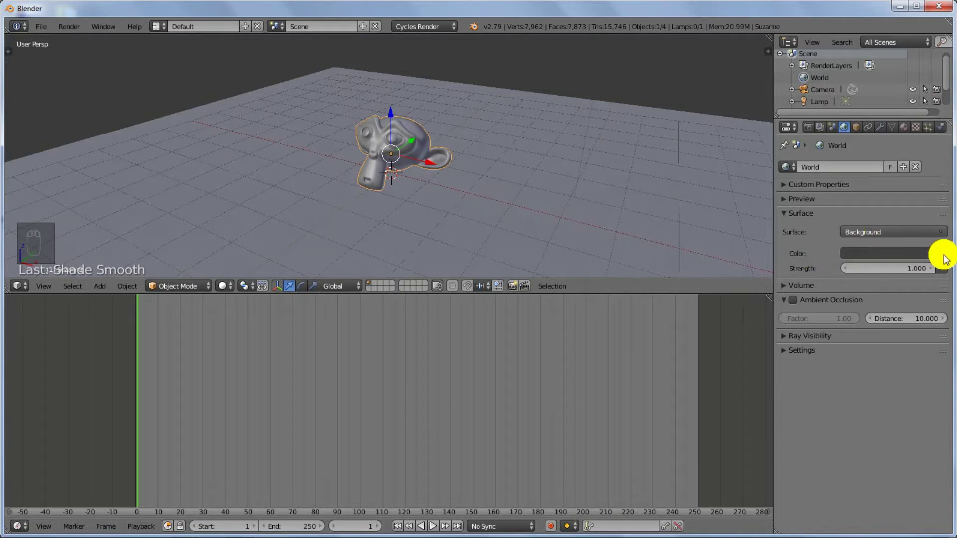
left_click_drag(943, 257, 717, 125)
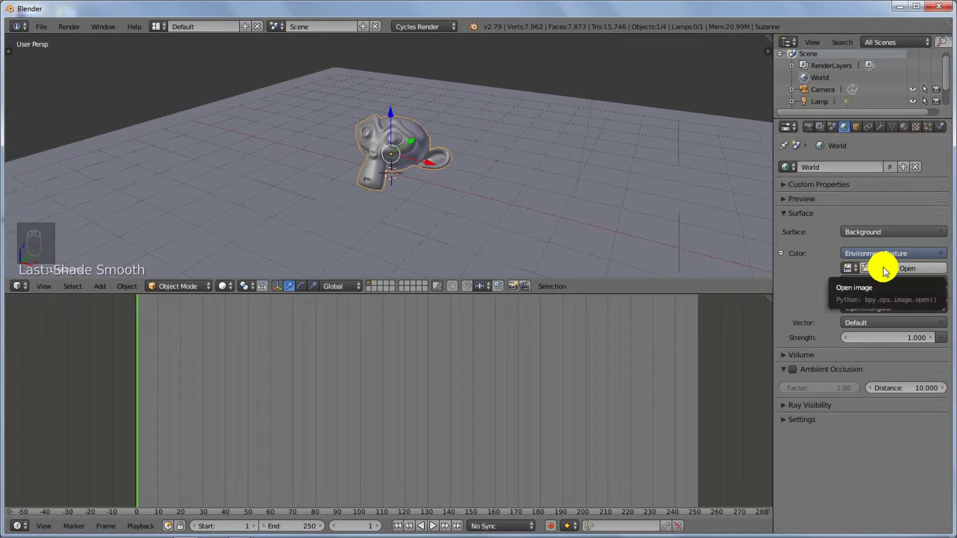
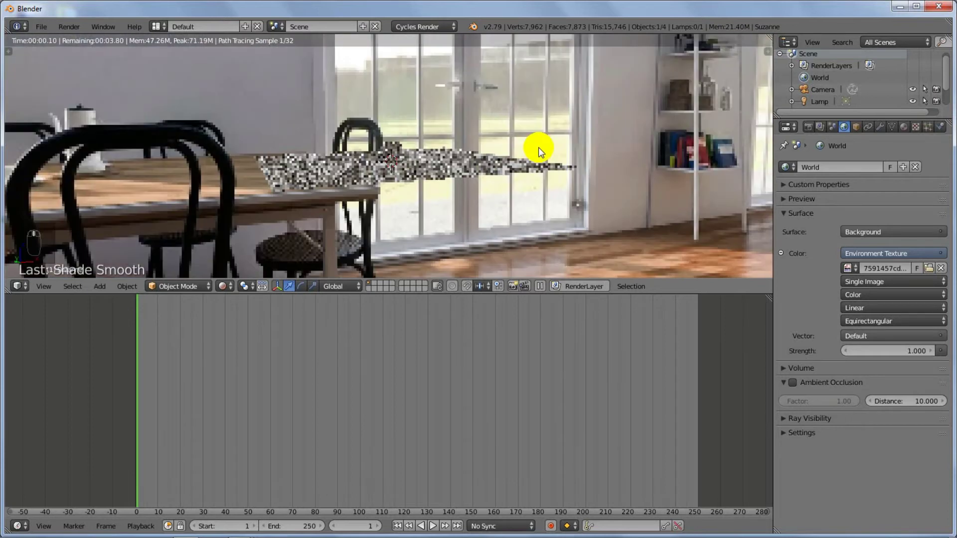
Step: Orbit the Rendered viewport to check the scene lit by the kitchen HDRI
left_click_drag(552, 180, 502, 193)
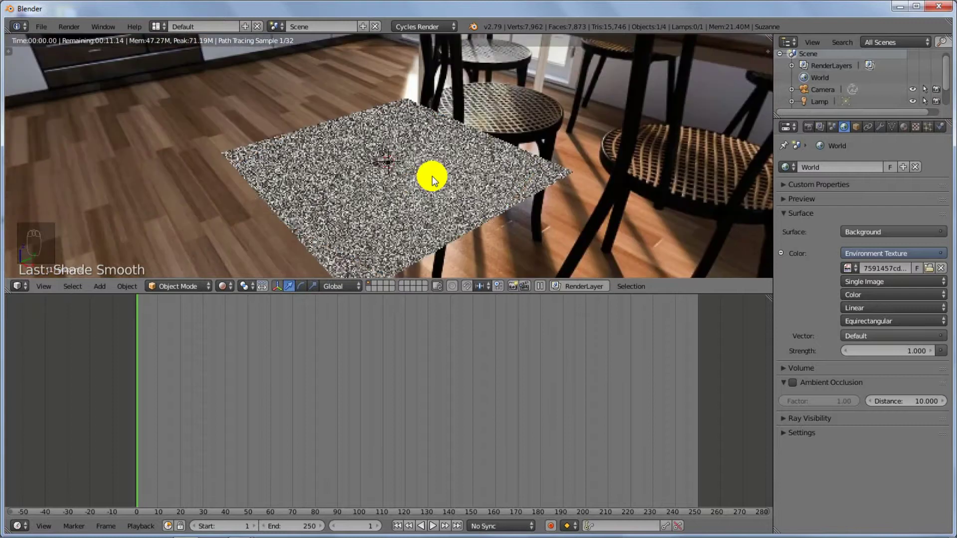
left_click_drag(469, 182, 468, 184)
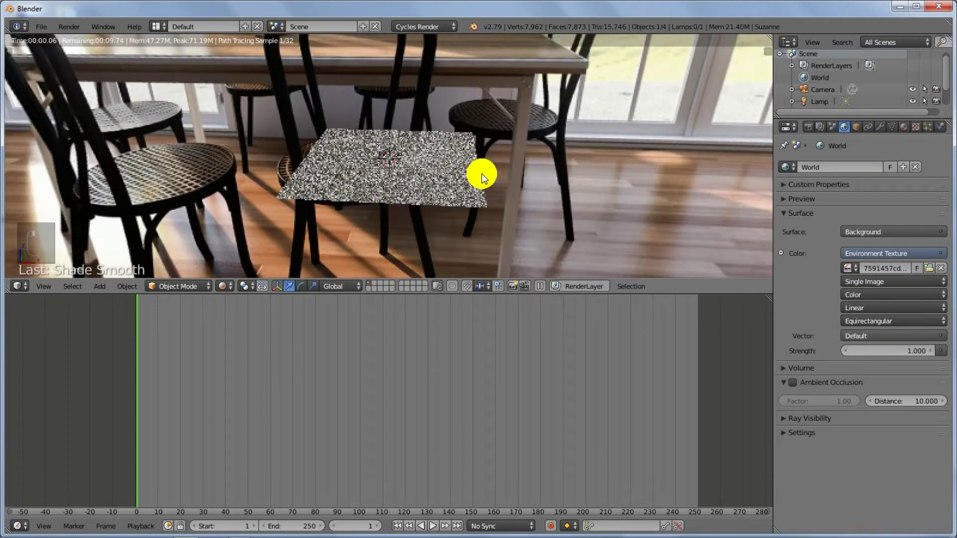
middle_click(591, 123)
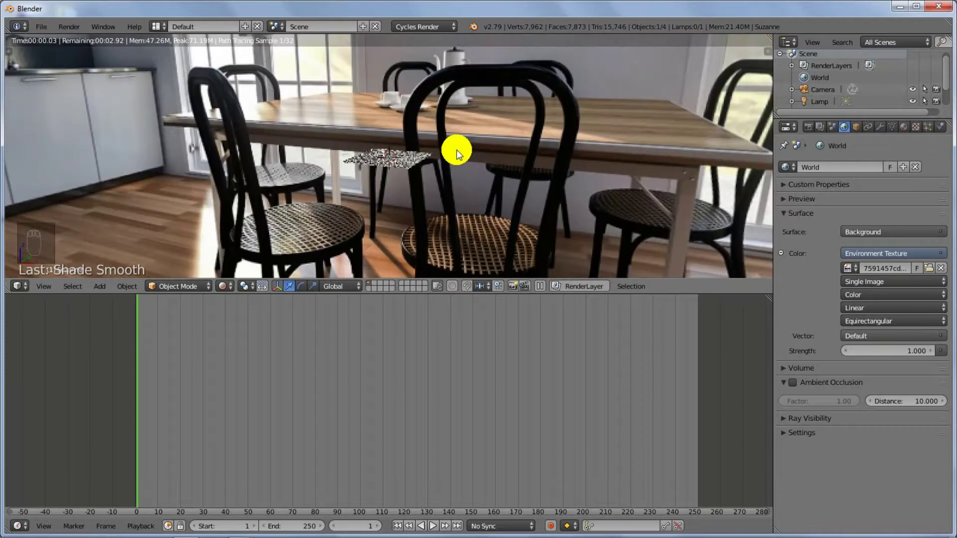
left_click_drag(457, 190, 458, 192)
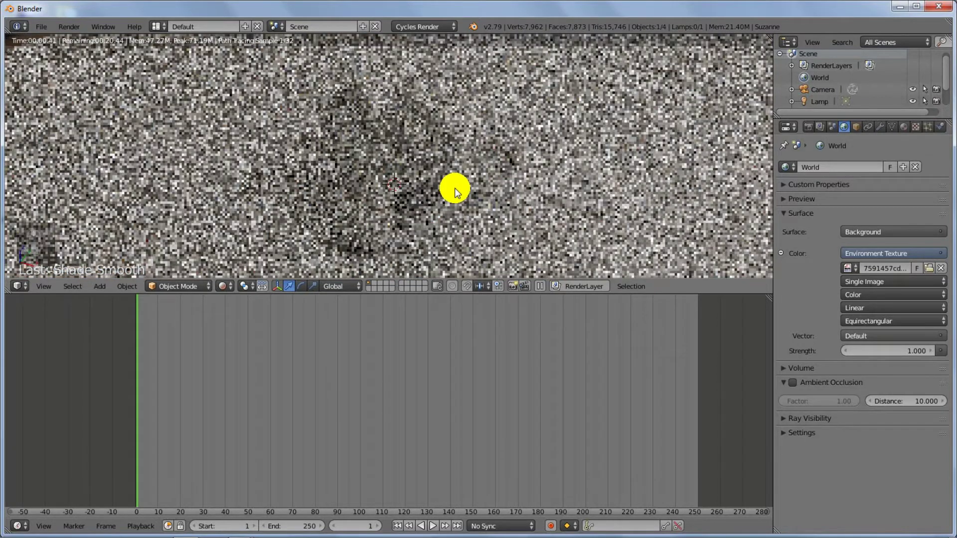
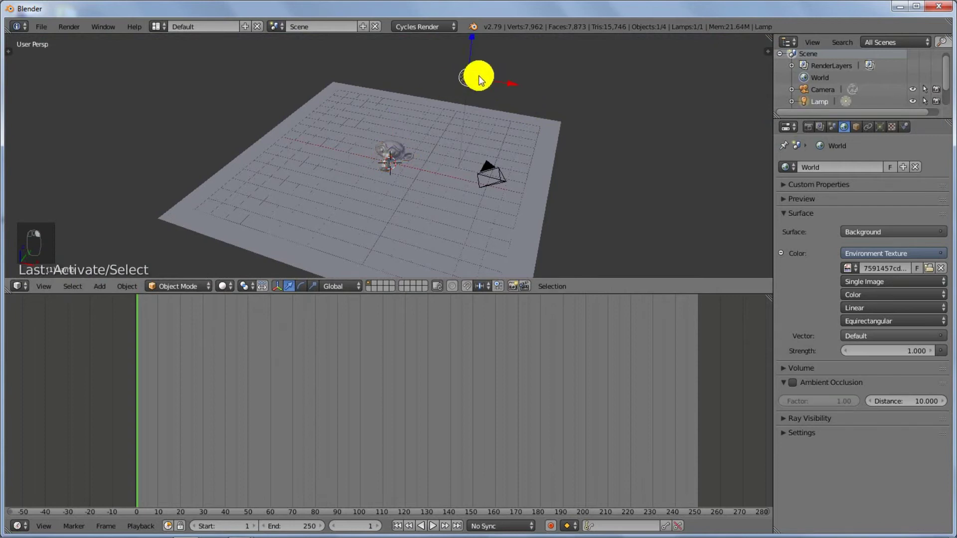
Step: Make the lamp a node-based Sun with emission strength 1.5
left_click_drag(429, 153, 882, 130)
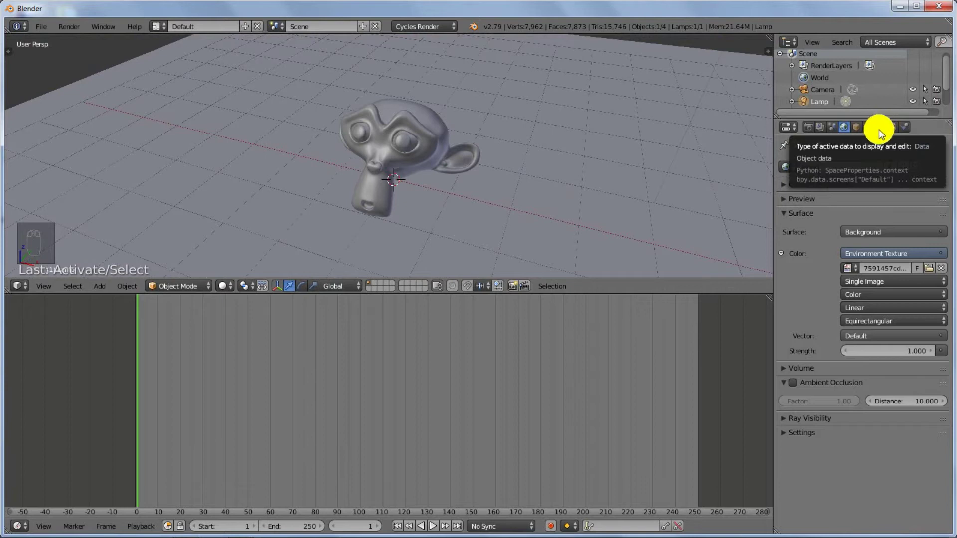
left_click_drag(882, 130, 816, 307)
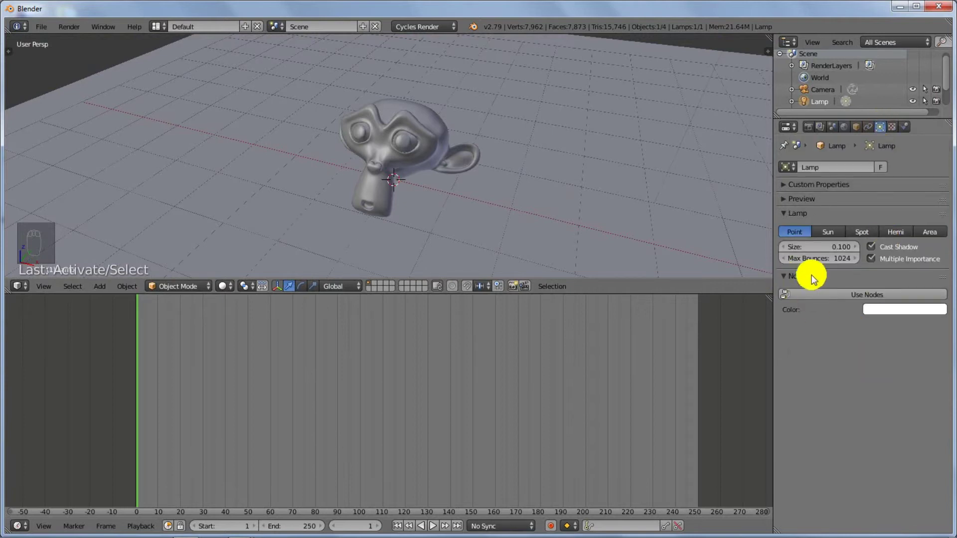
left_click_drag(894, 297, 469, 166)
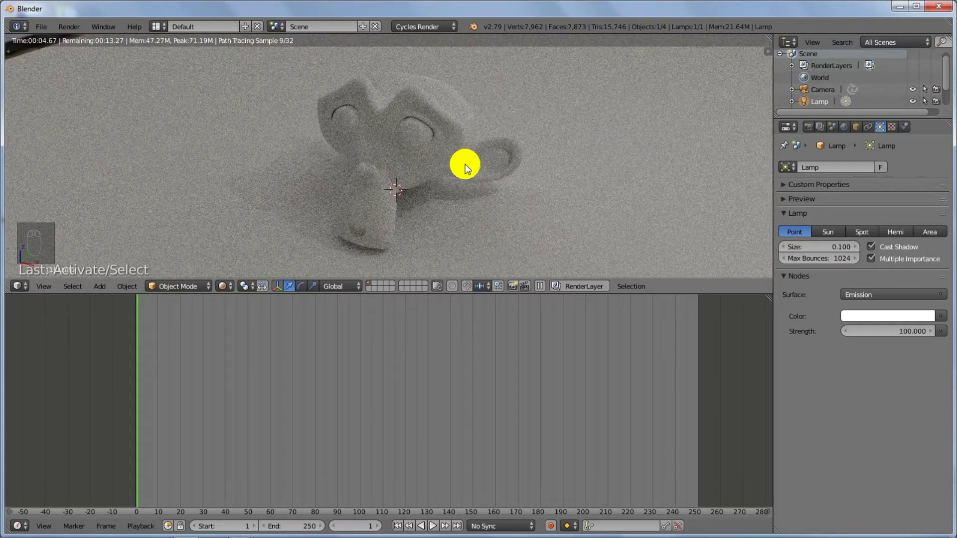
key("ctrl+z")
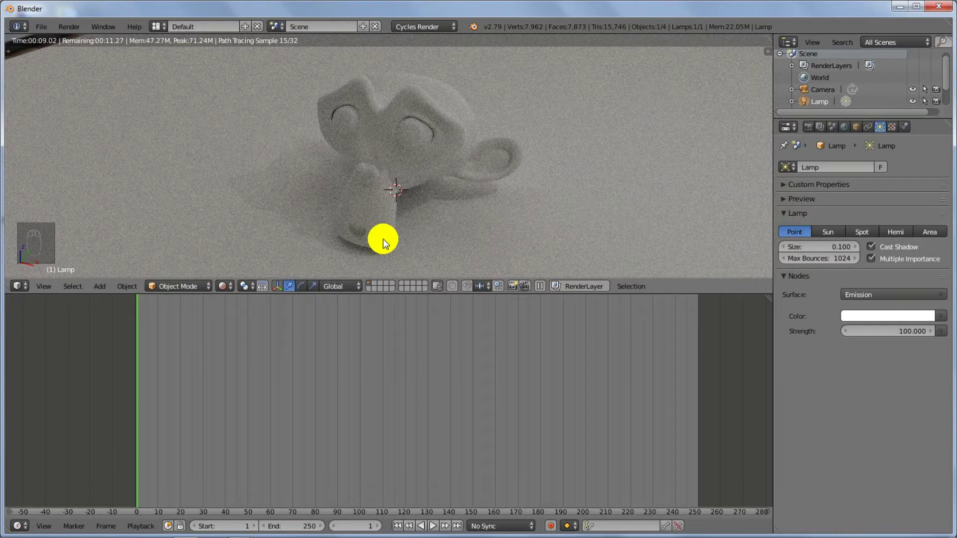
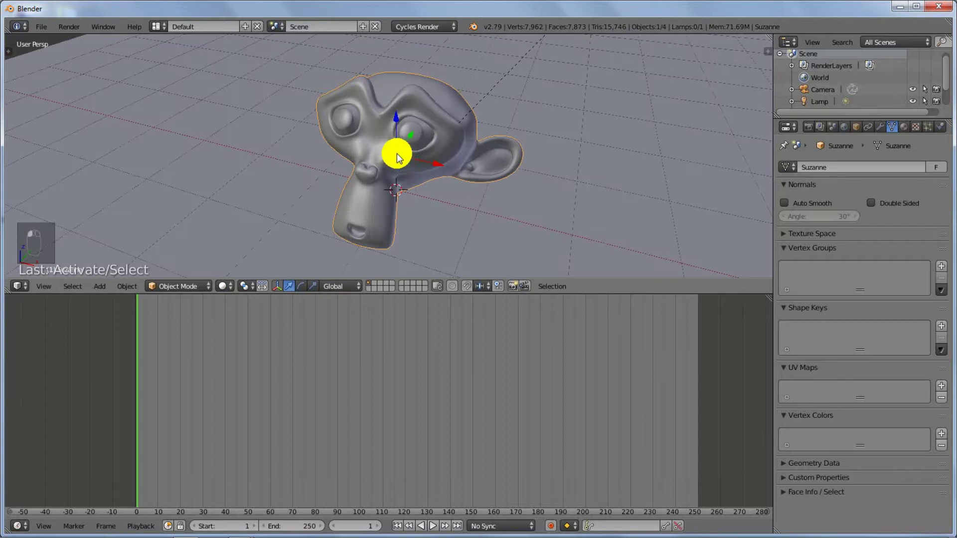
Step: Give Suzanne a new Principled BSDF material and show the Node Editor
left_click(406, 117)
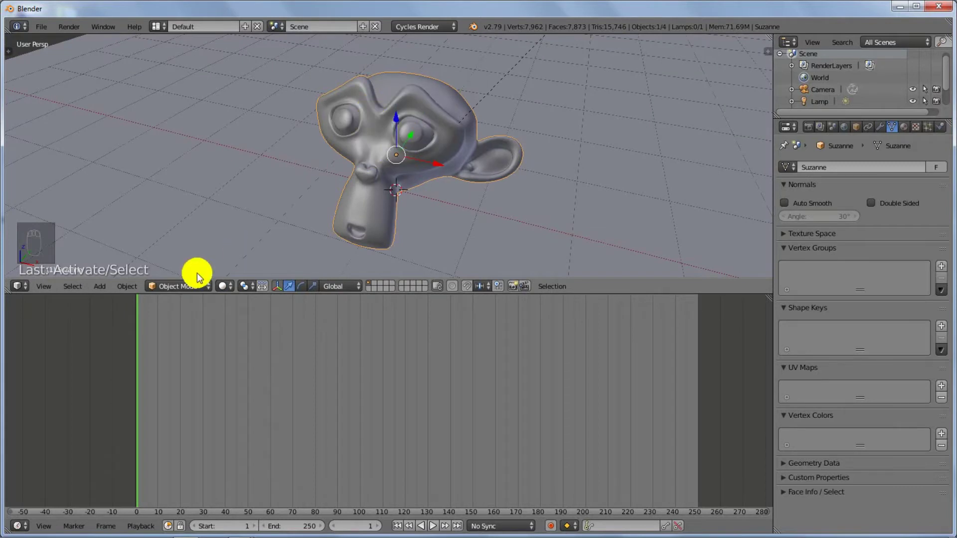
left_click_drag(225, 288, 907, 130)
left_click_drag(909, 125, 771, 248)
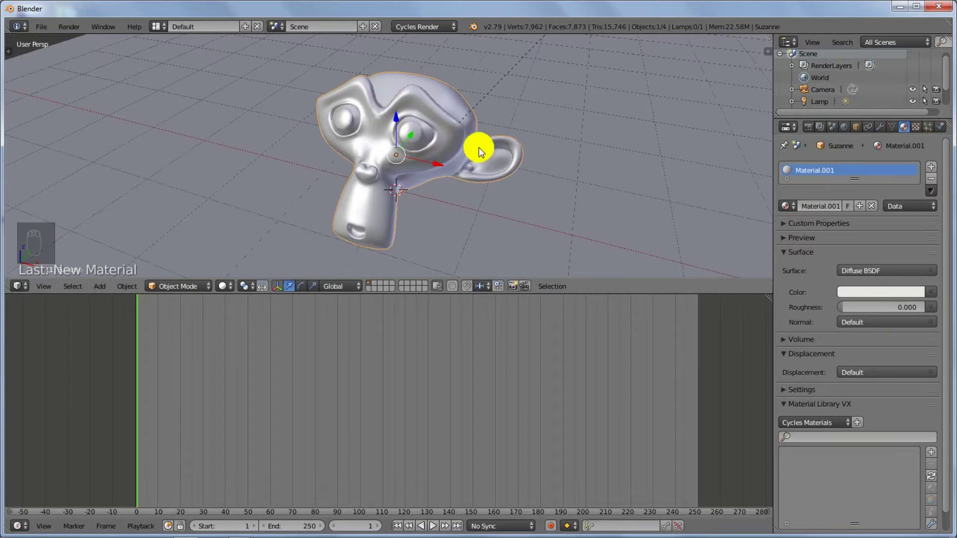
left_click_drag(784, 257, 883, 273)
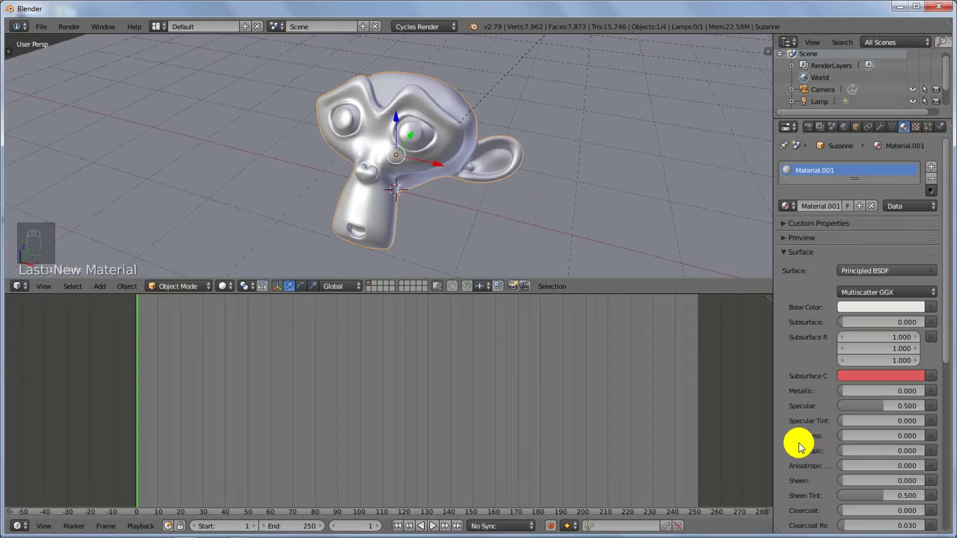
Step: Rename the material Rough_Gold: gold base color, Metallic 1.0, Roughness 0.2
left_click_drag(232, 286, 231, 290)
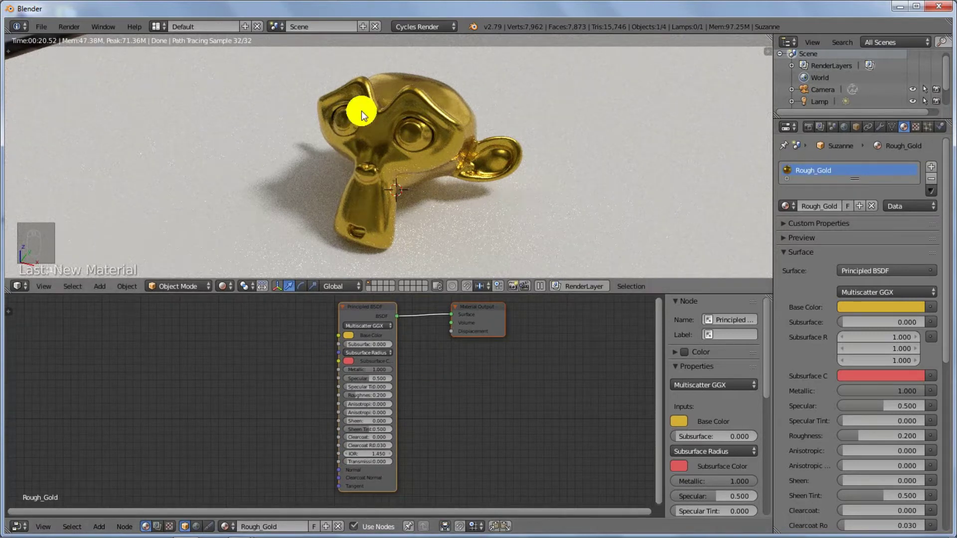
middle_click(507, 397)
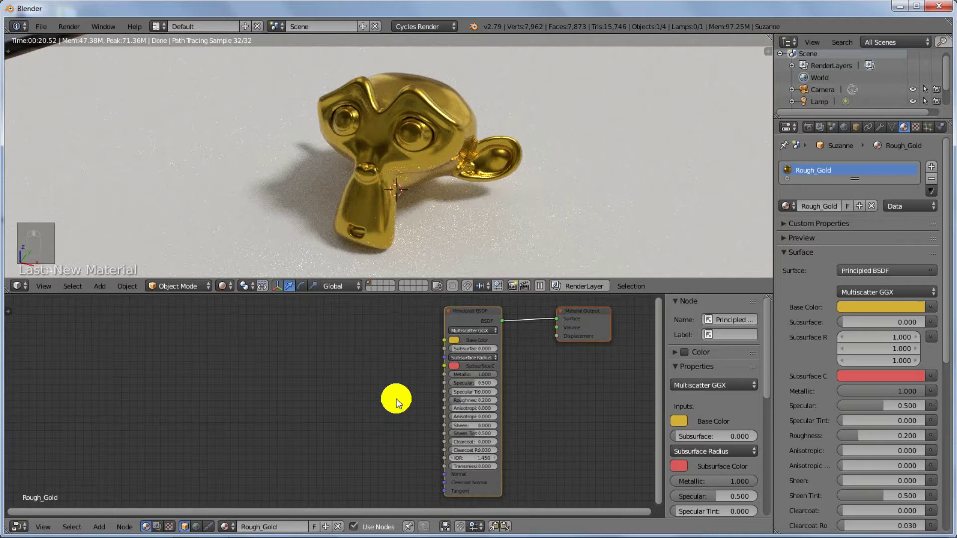
Step: Add a Musgrave texture (scale 100, detail 3) and a Bump node to Rough_Gold
key("shift+a")
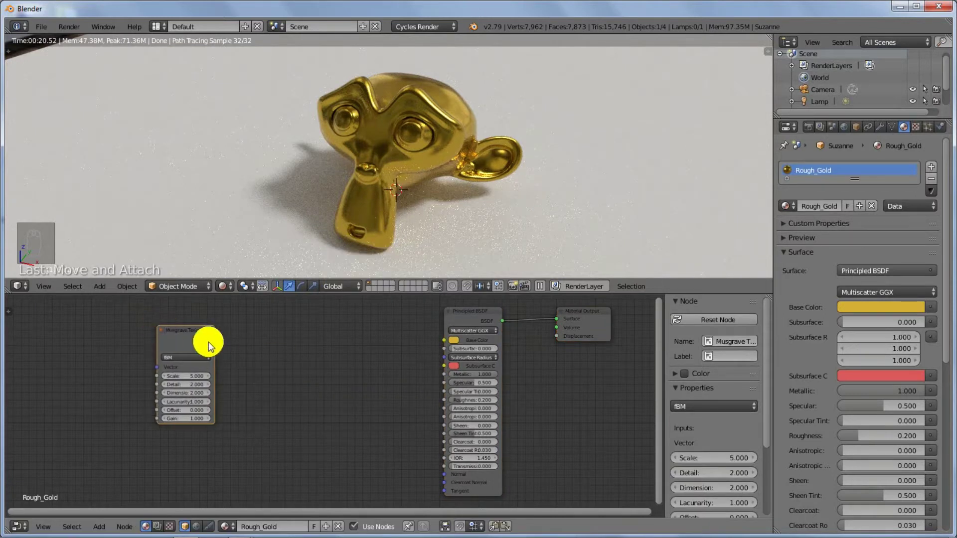
left_click_drag(226, 340, 456, 342)
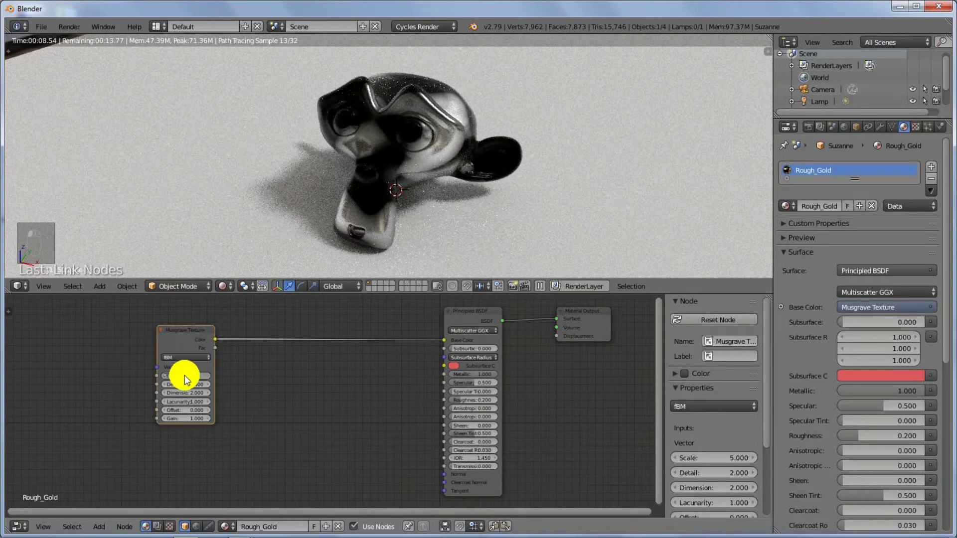
key("ctrl+z")
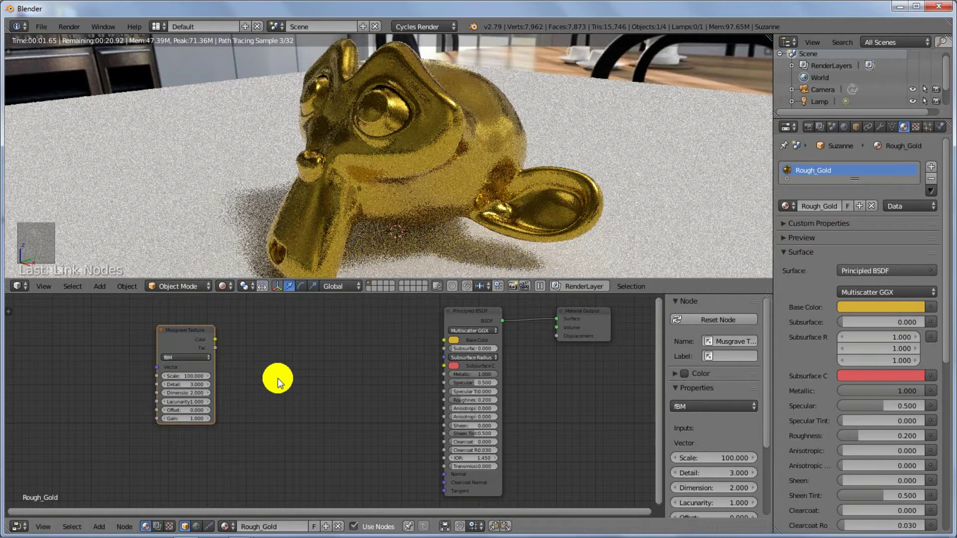
key("shift+a")
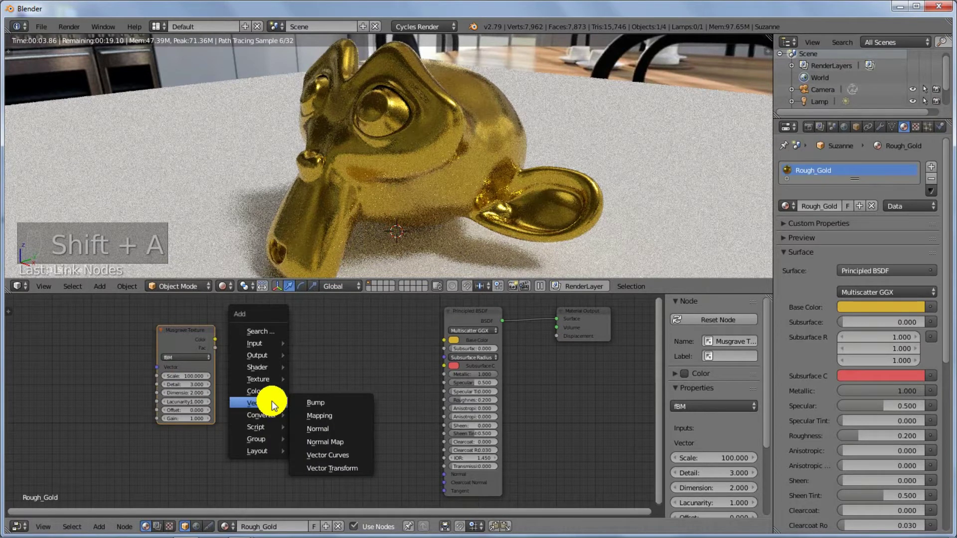
key("ctrl+z")
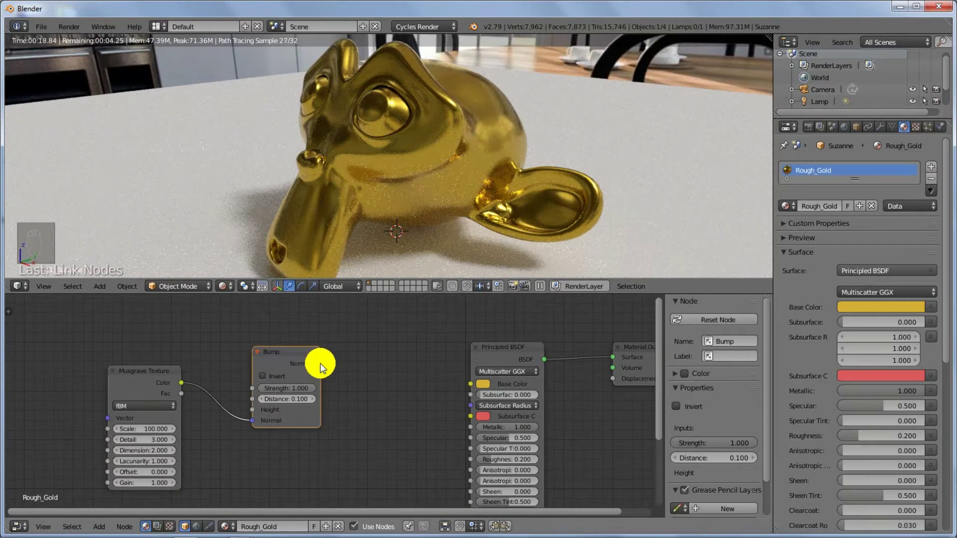
Step: Wire a Math multiply (0.014) node between the Musgrave texture, Bump and Roughness for a grainy gold finish
left_click_drag(352, 352, 614, 380)
key("ctrl+z")
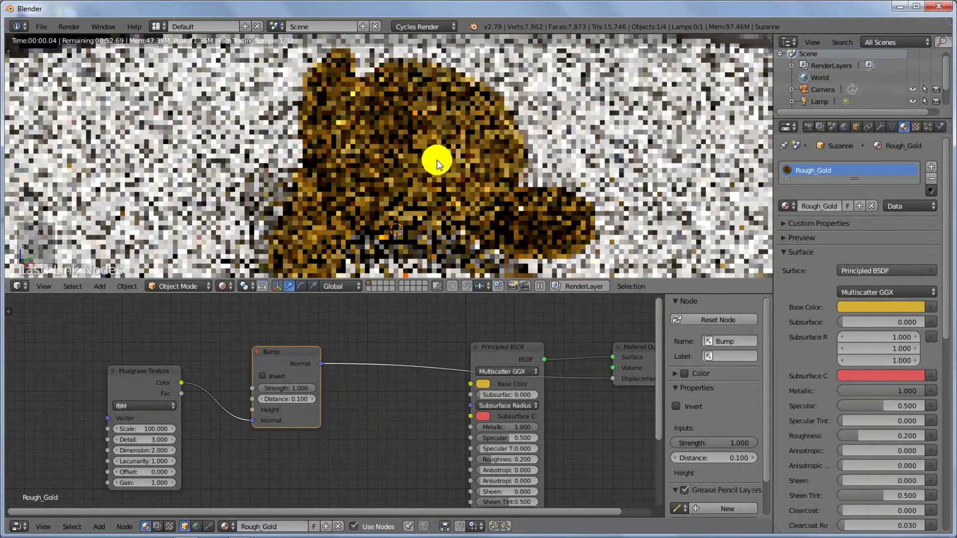
key("ctrl+z")
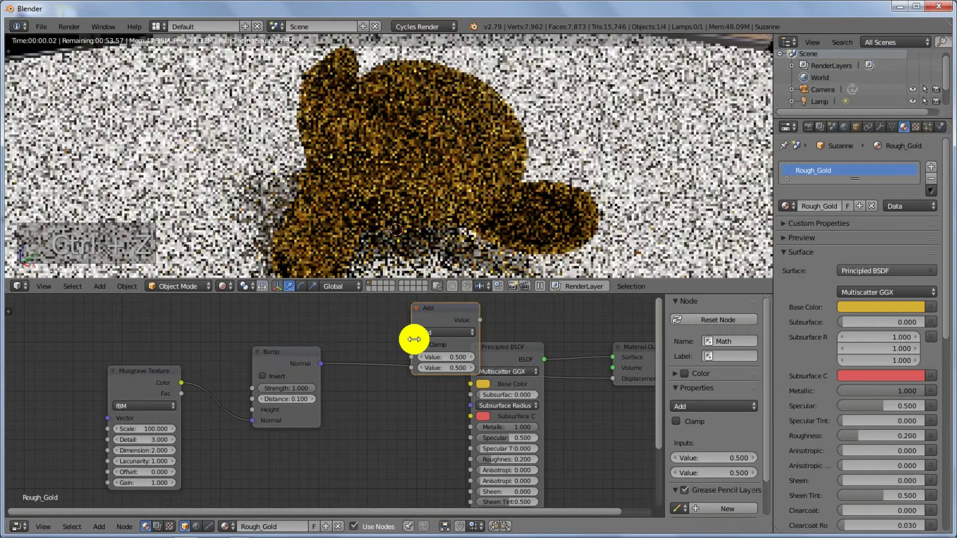
key("x")
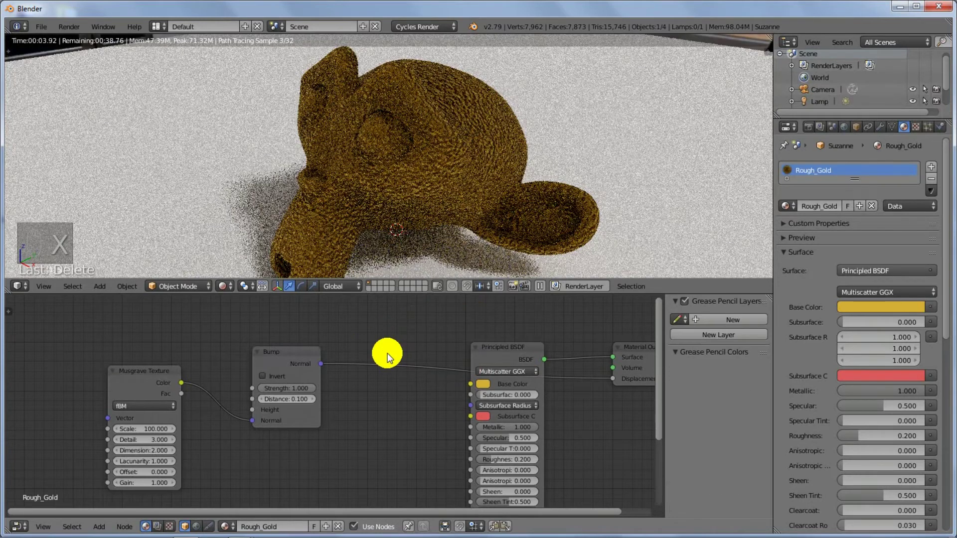
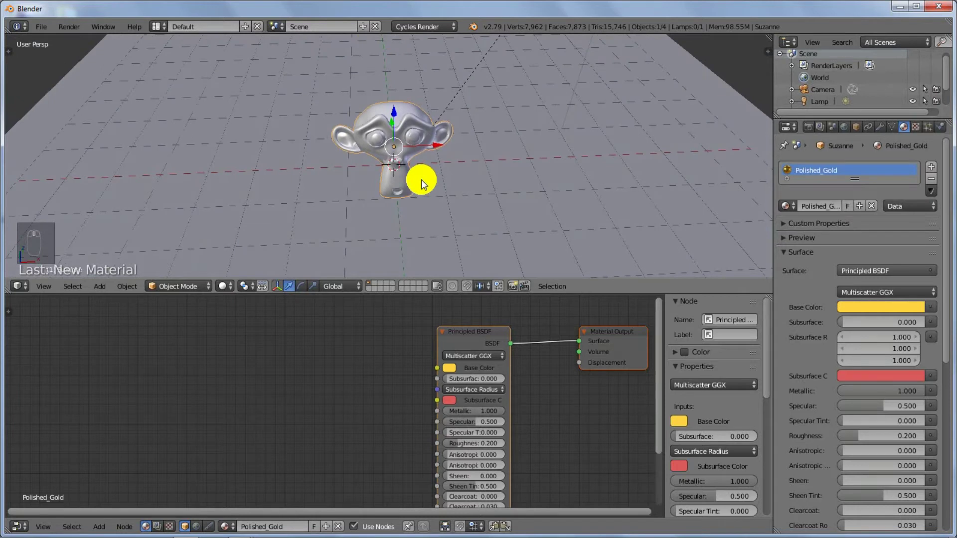
Step: Review the Polished_Gold material: yellow base, Metallic 1.0, Roughness 0.2 on the Suzanne head
middle_click(426, 182)
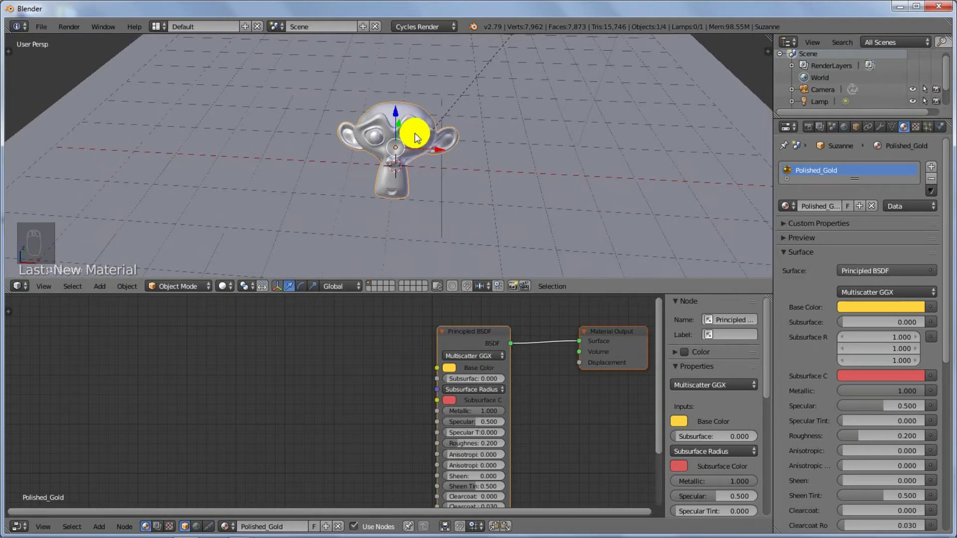
Step: Duplicate the gold Suzanne head twice with Shift+D, placing and rotating each copy across the plane
key("shift+d")
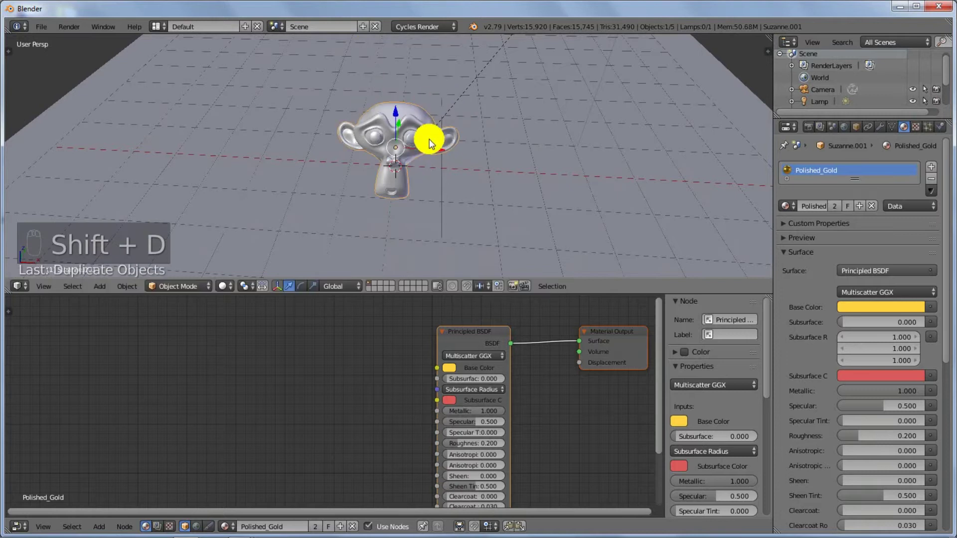
left_click(432, 151)
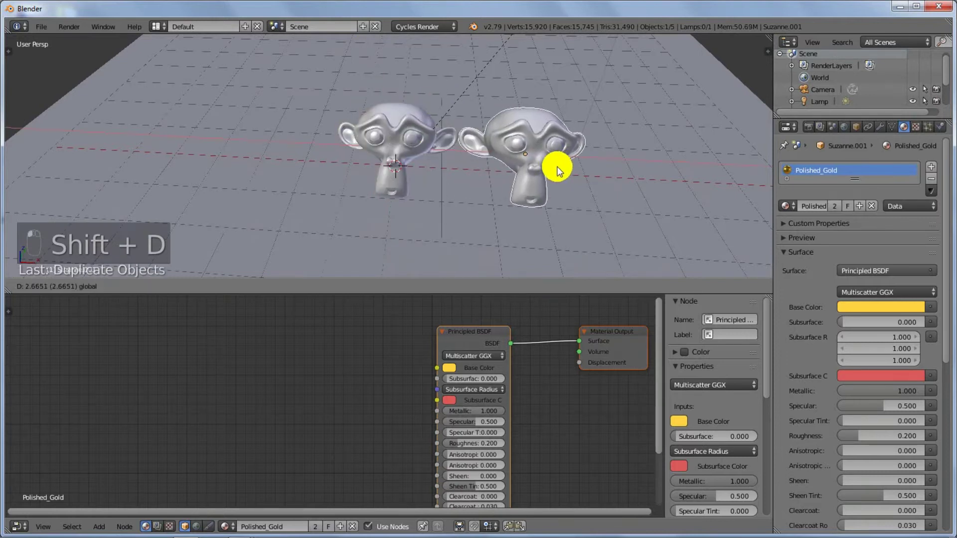
key("r")
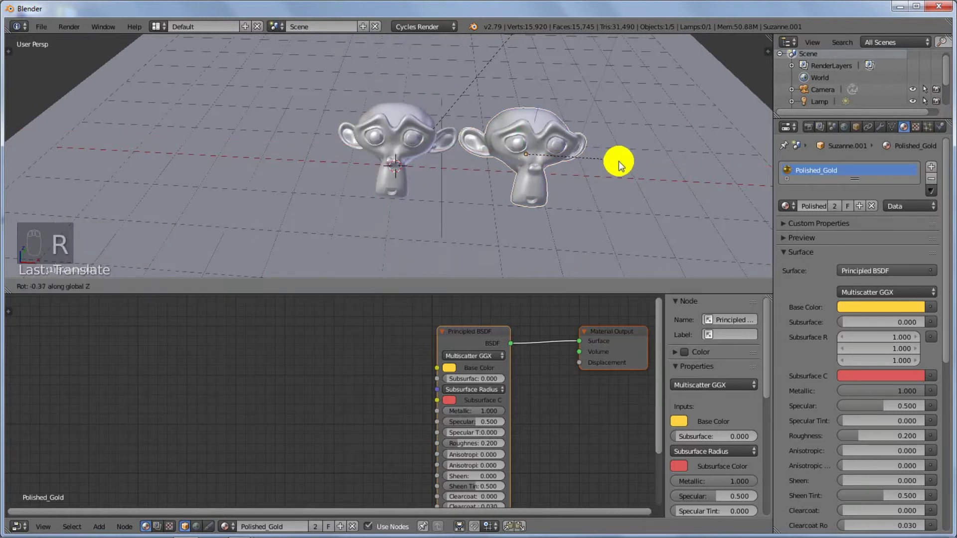
left_click_drag(548, 188, 529, 150)
left_click_drag(561, 223, 491, 217)
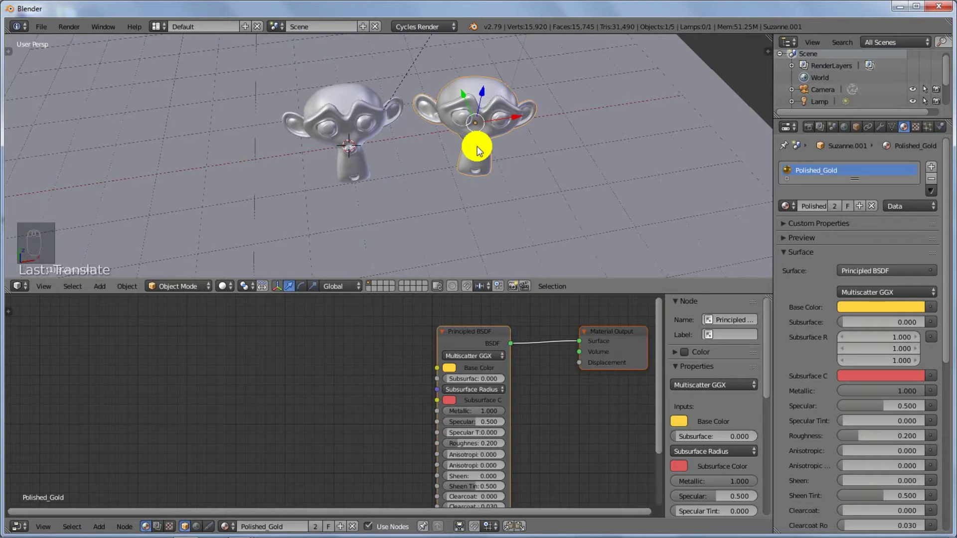
key("shift+d")
key("r")
left_click_drag(476, 129, 394, 156)
Step: Duplicate a third copy to make four heads, rotate the last one, and select the middle head
right_click(345, 116)
key("shift+d")
left_click_drag(305, 135, 381, 130)
key("r")
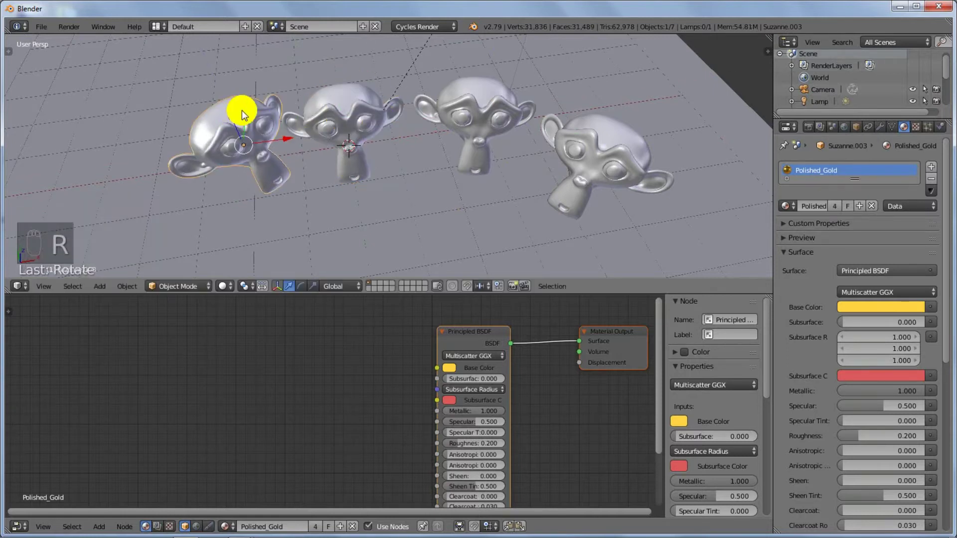
right_click(246, 136)
left_click(243, 157)
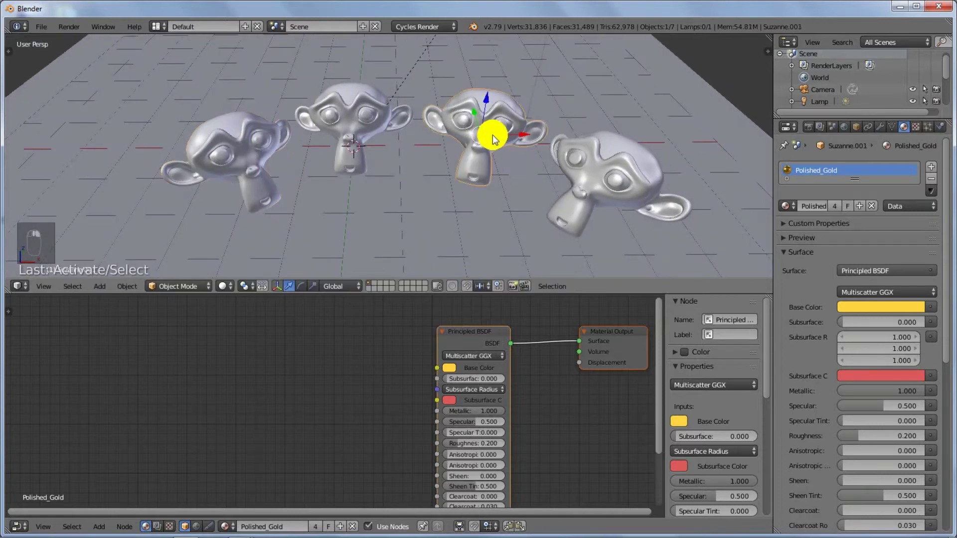
middle_click(465, 95)
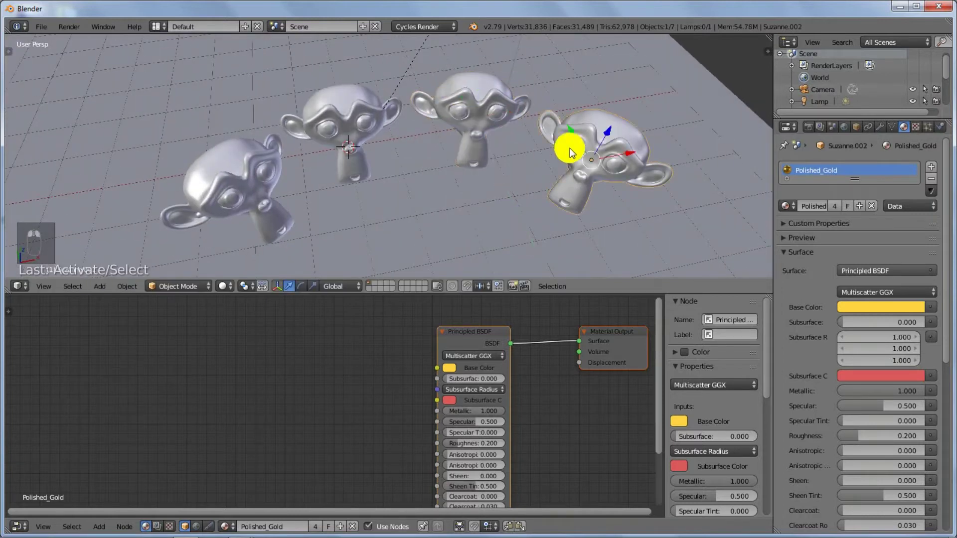
Step: Make the middle head's material single-user, set its Base Color white and rename it Polished_Silver
left_click_drag(468, 162, 450, 159)
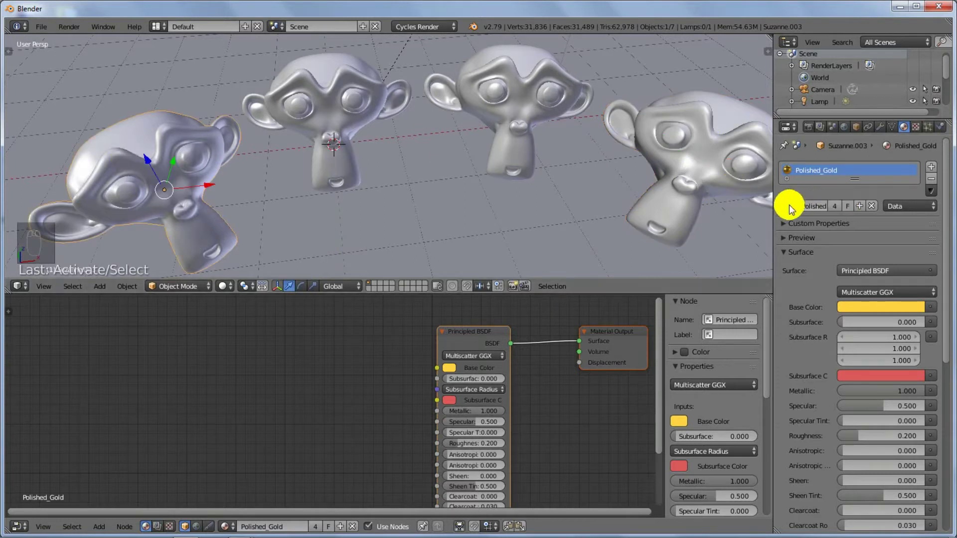
left_click_drag(790, 207, 790, 206)
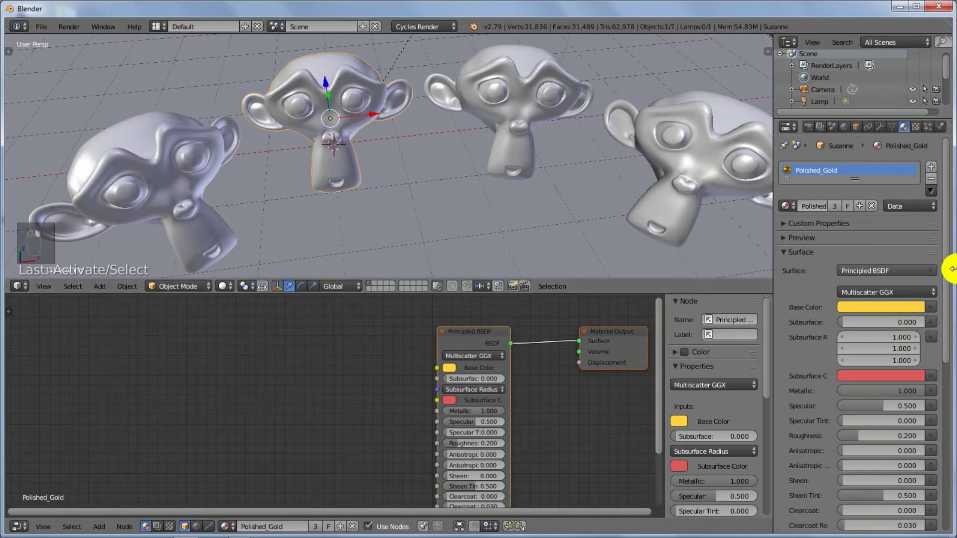
left_click_drag(790, 209, 528, 88)
middle_click(785, 206)
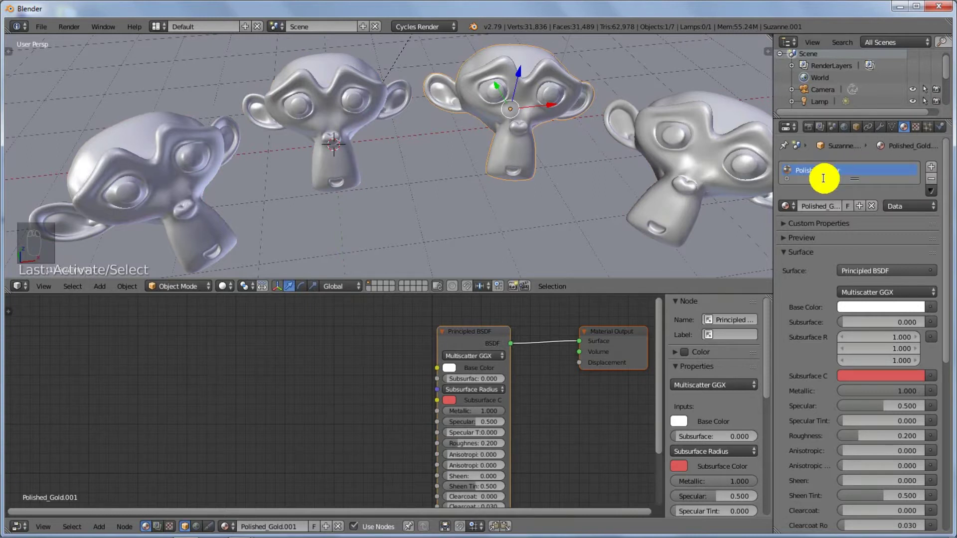
left_click_drag(830, 182, 788, 207)
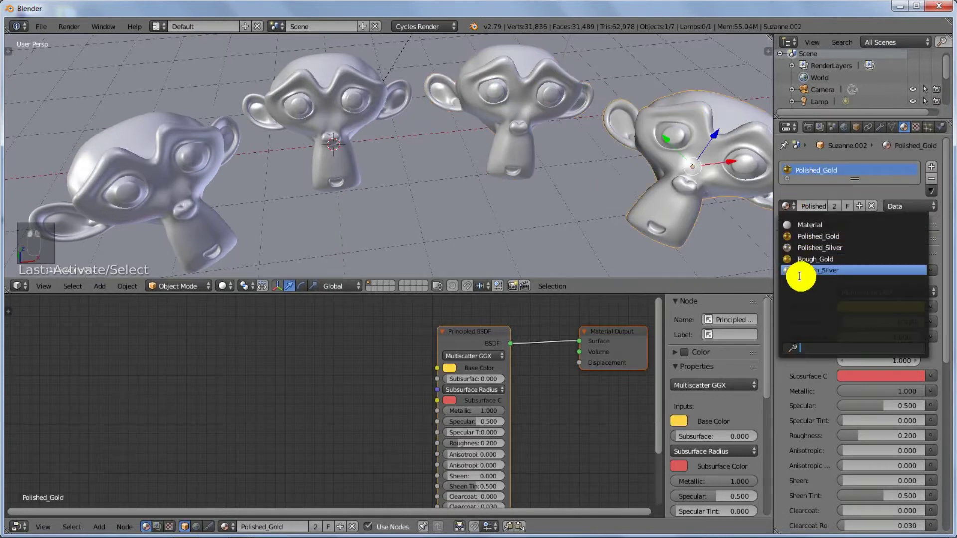
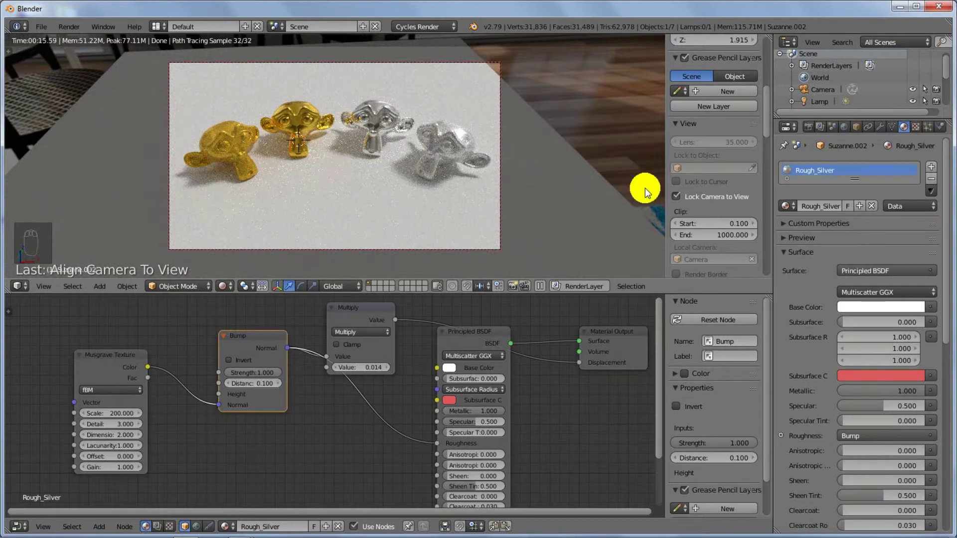
Step: Select the ground plane and show its white diffuse Material.001 in the Material properties
left_click_drag(681, 201, 490, 62)
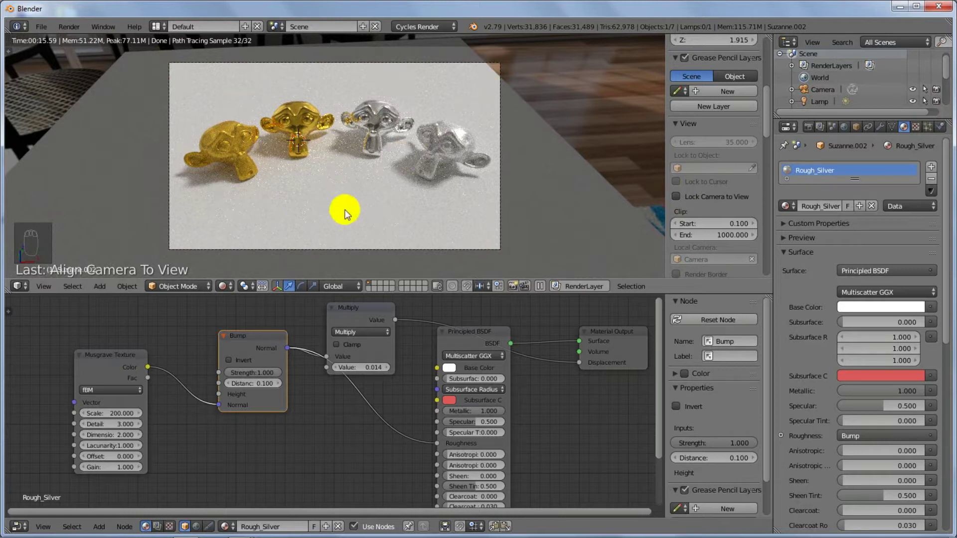
left_click_drag(348, 213, 760, 224)
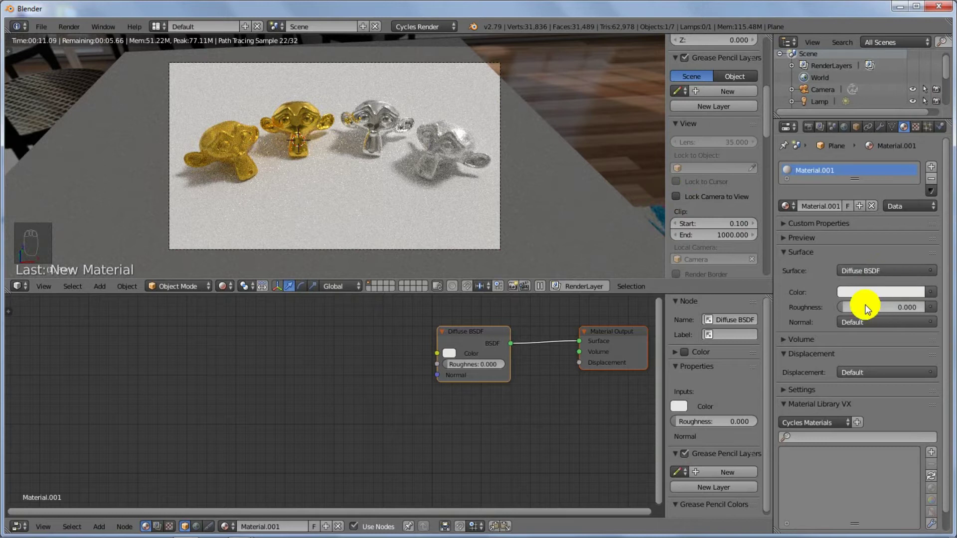
Step: Switch the floor material's surface to Principled BSDF with Roughness 0.600, then collapse the settings
left_click_drag(830, 313, 799, 447)
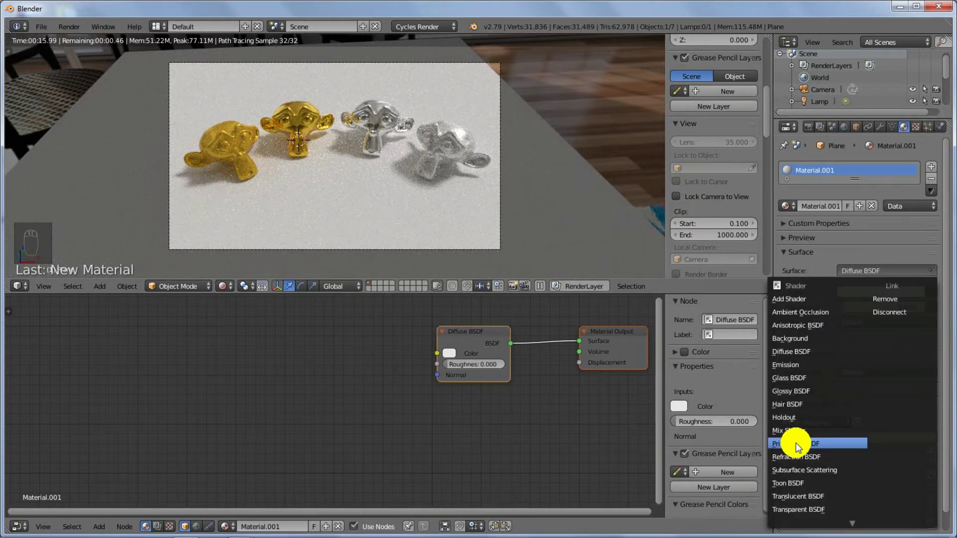
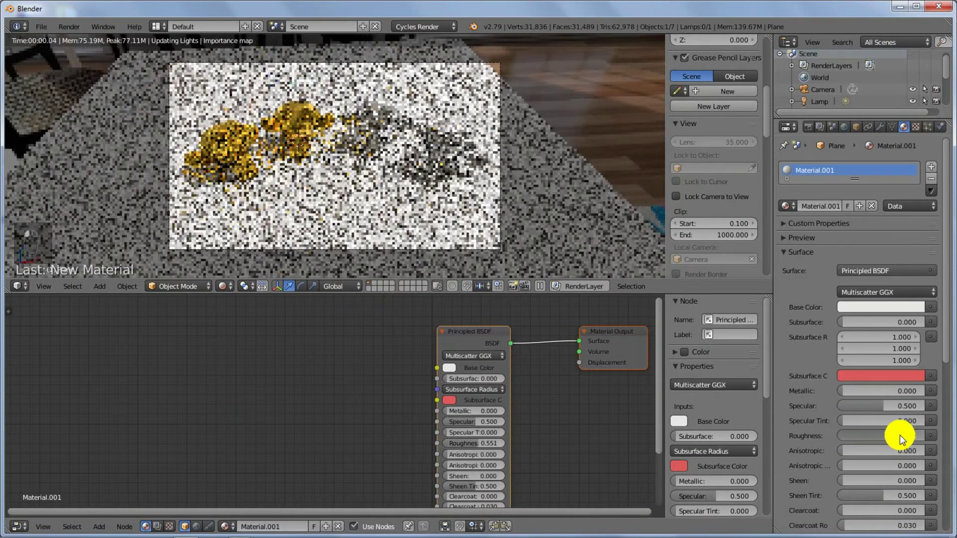
left_click_drag(898, 434, 898, 434)
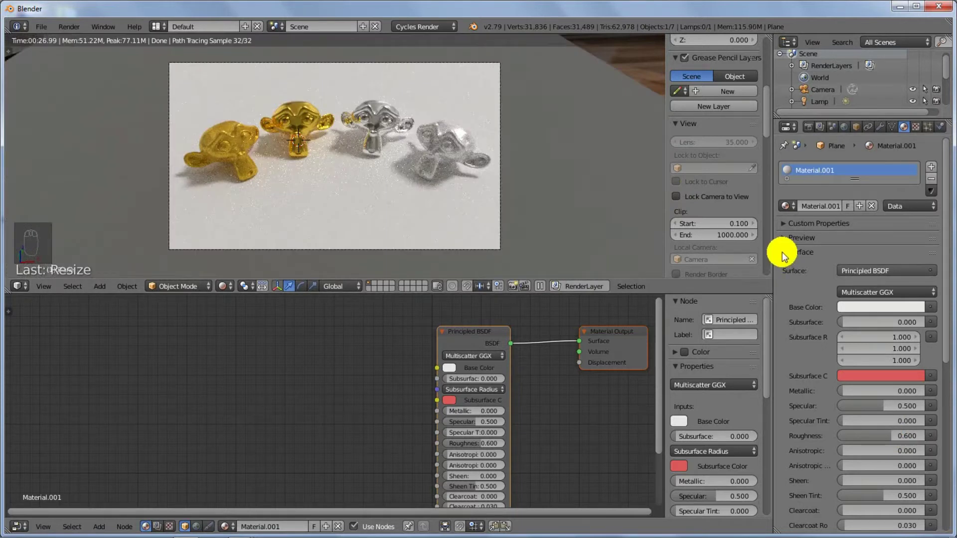
left_click(784, 256)
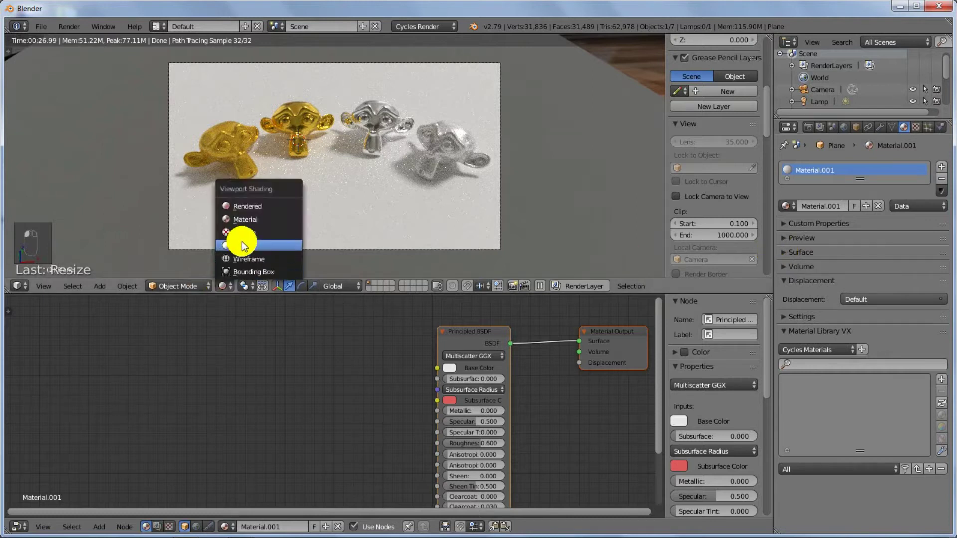
middle_click(445, 187)
middle_click(411, 203)
middle_click(398, 204)
left_click_drag(397, 210, 345, 108)
Step: Add a new mesh plane, scale it down to a small tile and go to its Modifiers
key("shift+a")
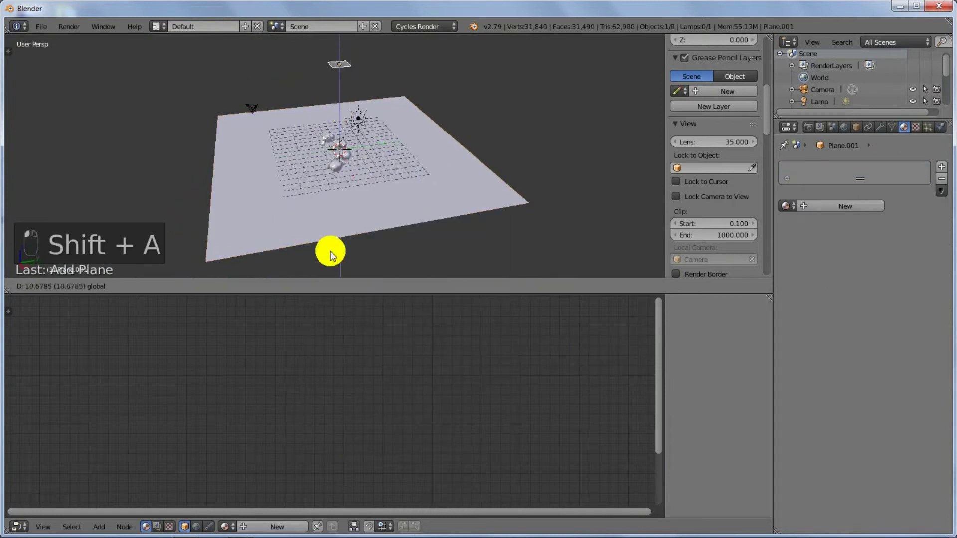
middle_click(359, 165)
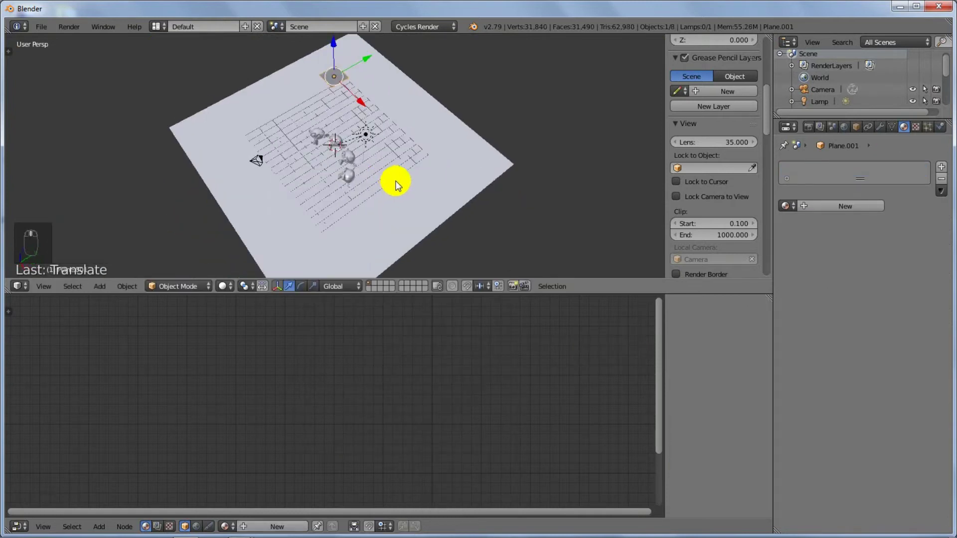
key("s")
left_click_drag(369, 61, 367, 67)
middle_click(426, 152)
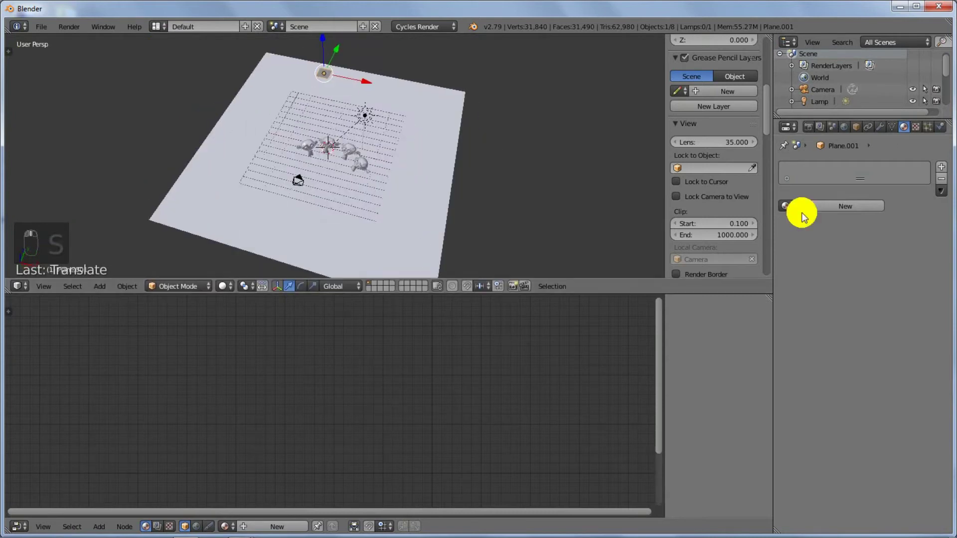
left_click(887, 126)
middle_click(376, 78)
Step: Add two Array modifiers to Plane.001, a row of five tiles at offset 1.5 and a second array of count 5
left_click_drag(364, 208, 845, 166)
left_click_drag(845, 166, 937, 235)
left_click_drag(932, 235, 908, 238)
left_click_drag(814, 268, 919, 266)
left_click_drag(920, 266, 921, 264)
left_click_drag(921, 264, 582, 127)
left_click_drag(792, 186, 860, 289)
left_click_drag(859, 289, 901, 293)
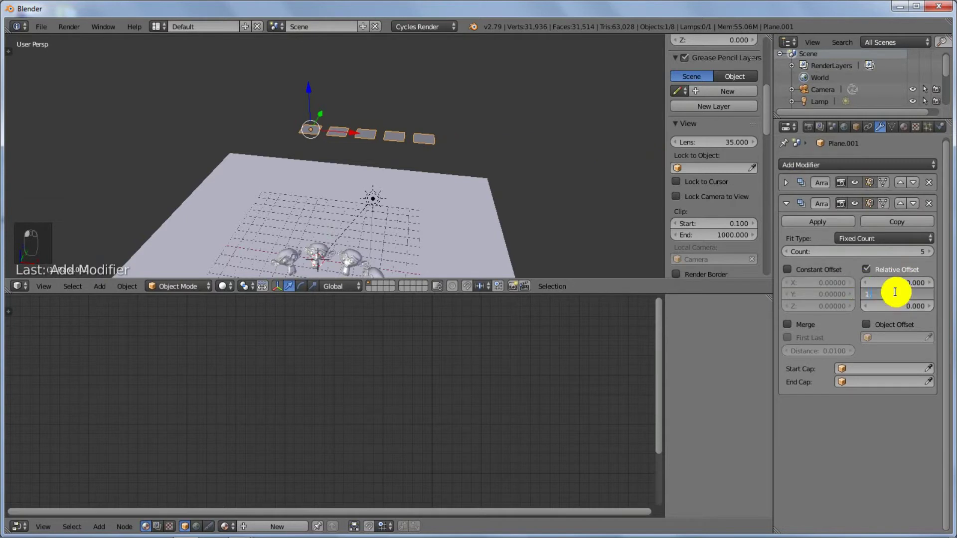
Step: Tune the second Array so Plane.001 forms a five-by-five grid of tiles beside the floor
left_click_drag(596, 197, 554, 149)
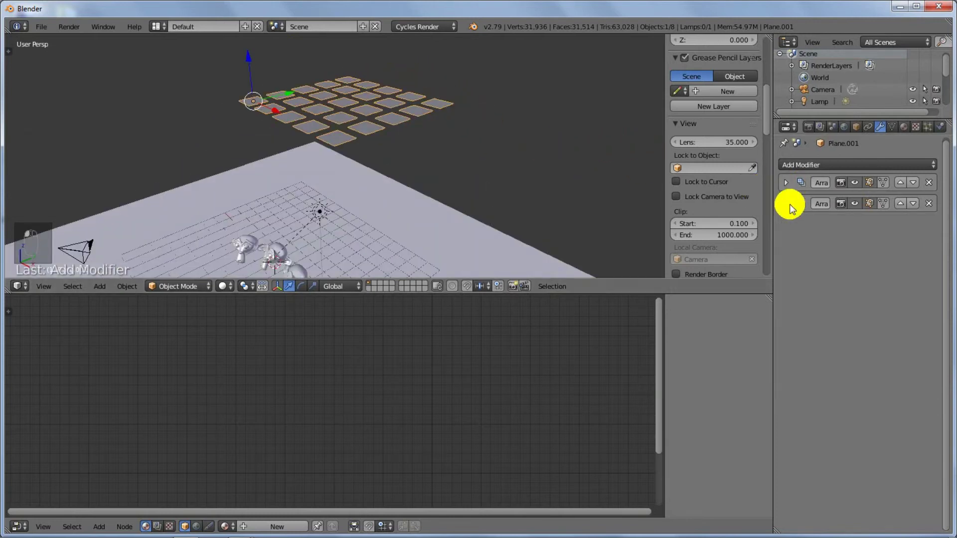
middle_click(280, 128)
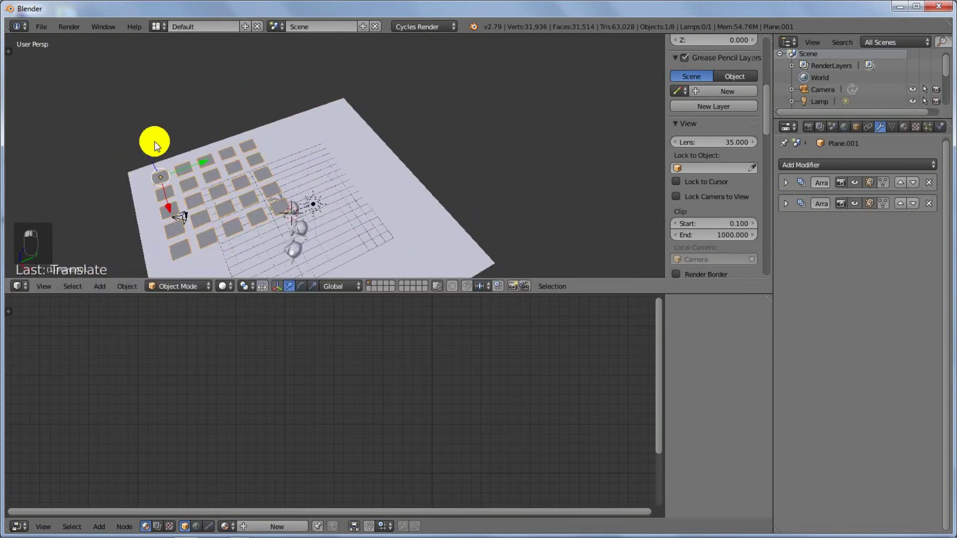
middle_click(263, 135)
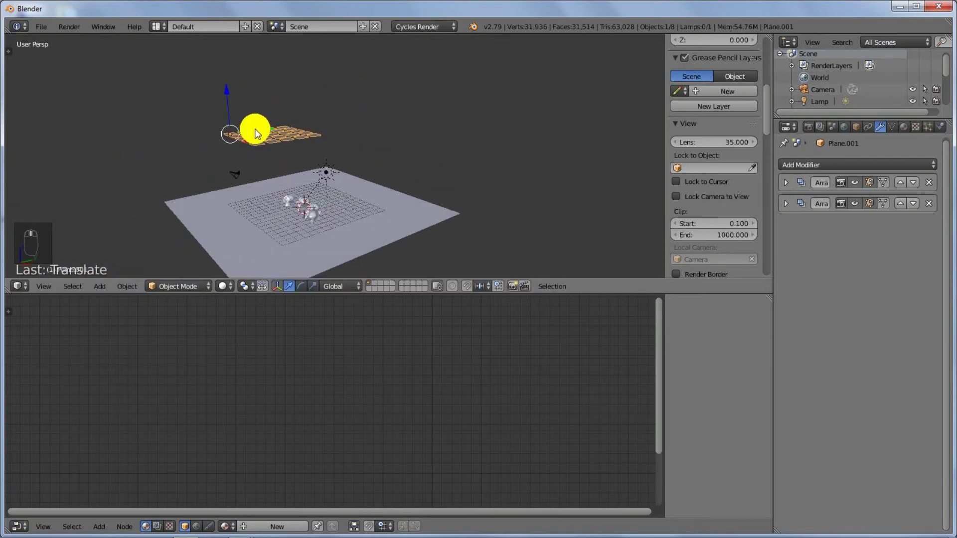
left_click_drag(263, 134, 204, 146)
left_click_drag(204, 146, 247, 138)
left_click(235, 140)
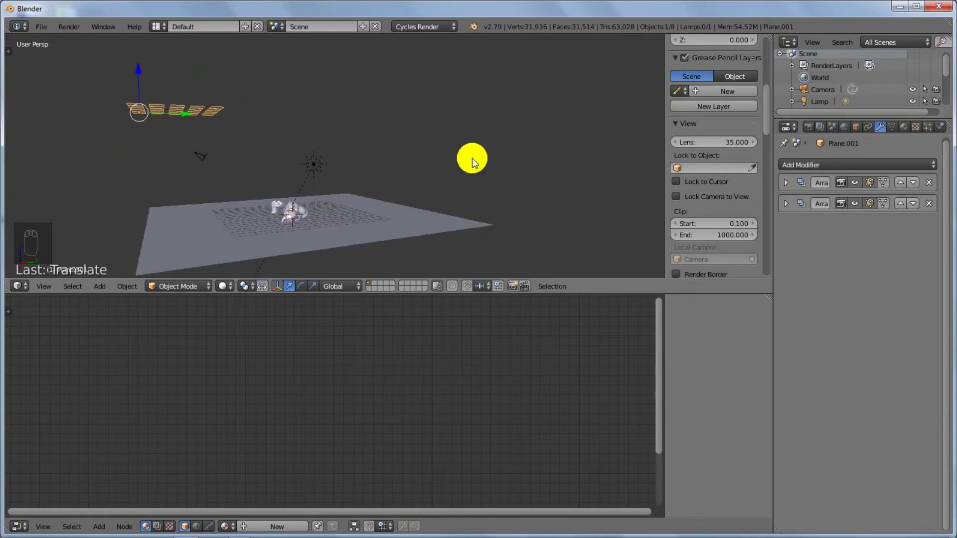
Step: Orbit and zoom the viewport closer to the heads and floor plane
key("r")
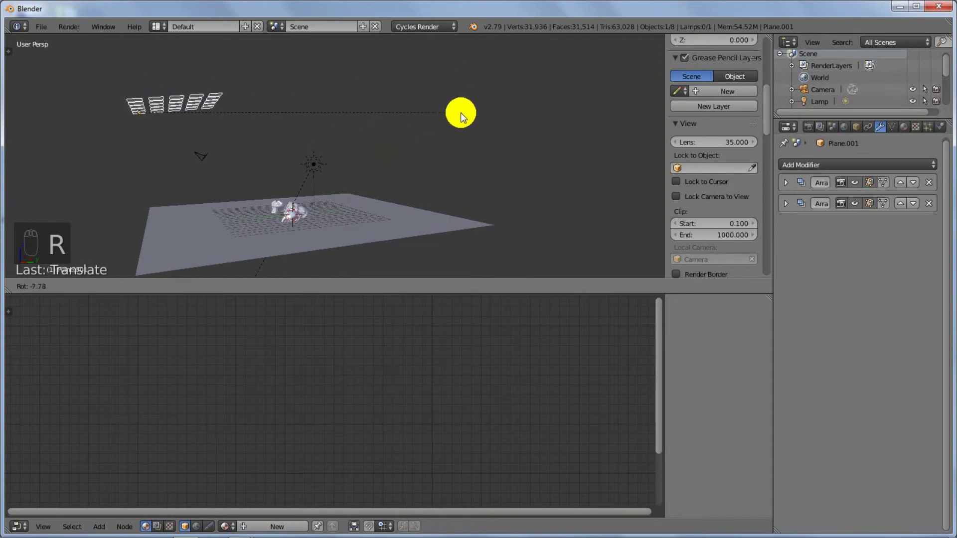
left_click_drag(461, 153, 463, 149)
key("r")
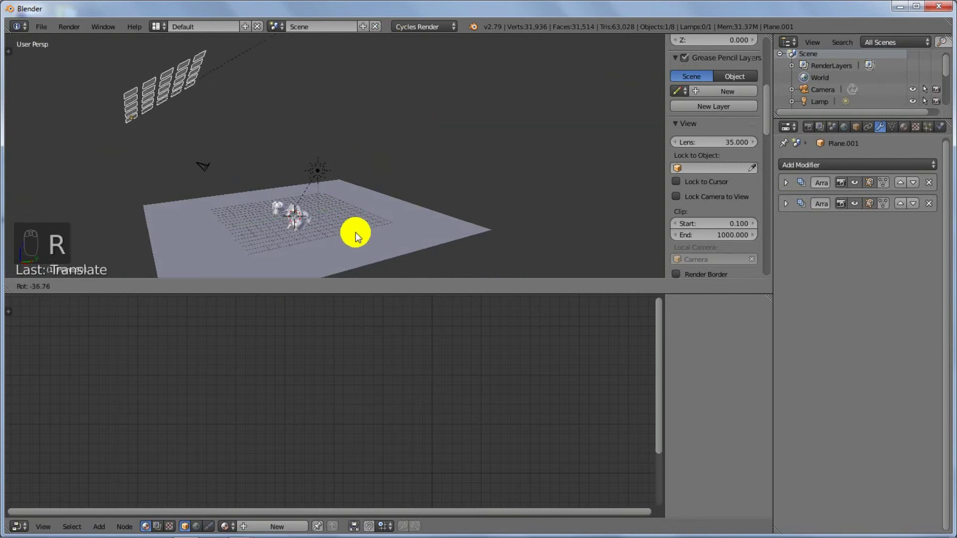
left_click(362, 214)
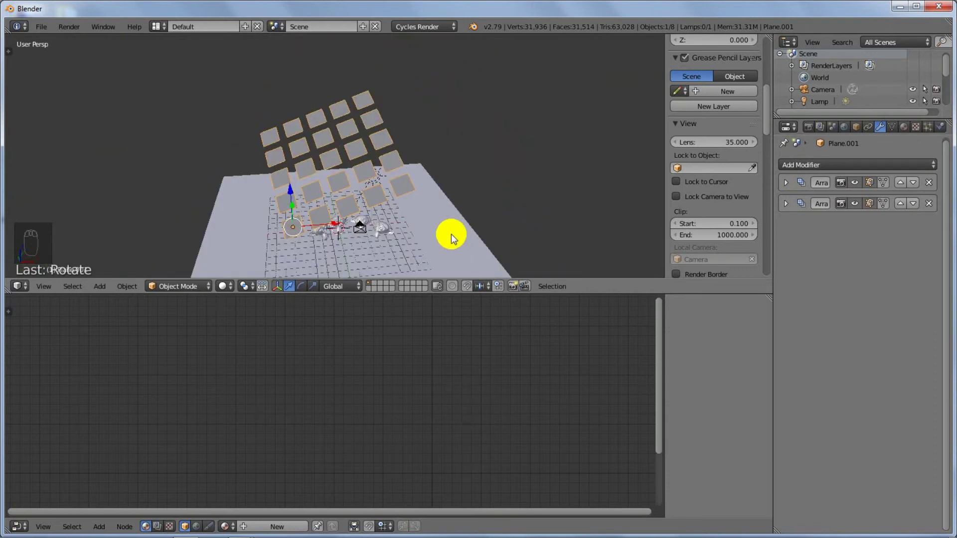
Step: Give Plane.001 a new Emission material at strength 5.0 and preview the heads in Rendered camera view
left_click_drag(907, 131, 789, 255)
left_click_drag(789, 255, 393, 217)
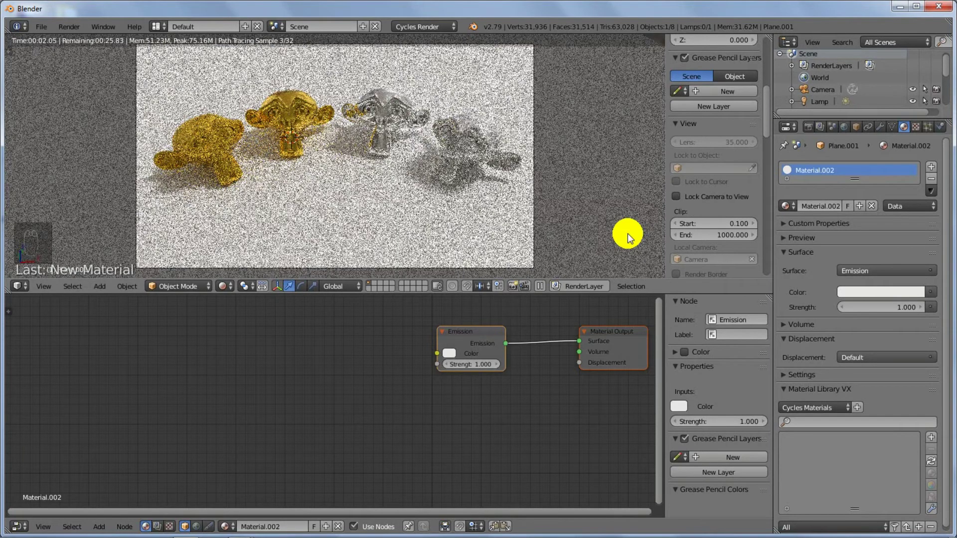
left_click_drag(871, 310, 874, 306)
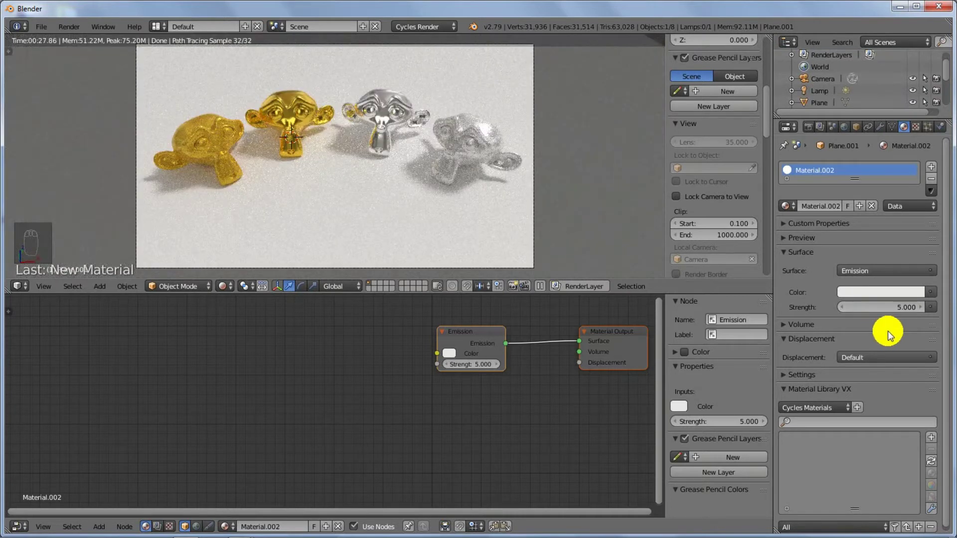
left_click_drag(873, 93, 400, 149)
left_click_drag(372, 320, 285, 173)
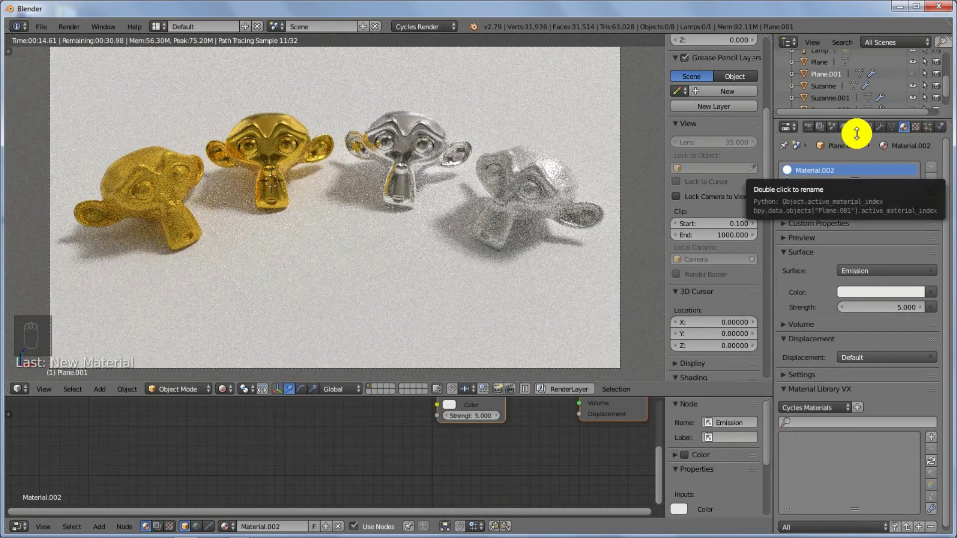
left_click_drag(918, 76, 265, 160)
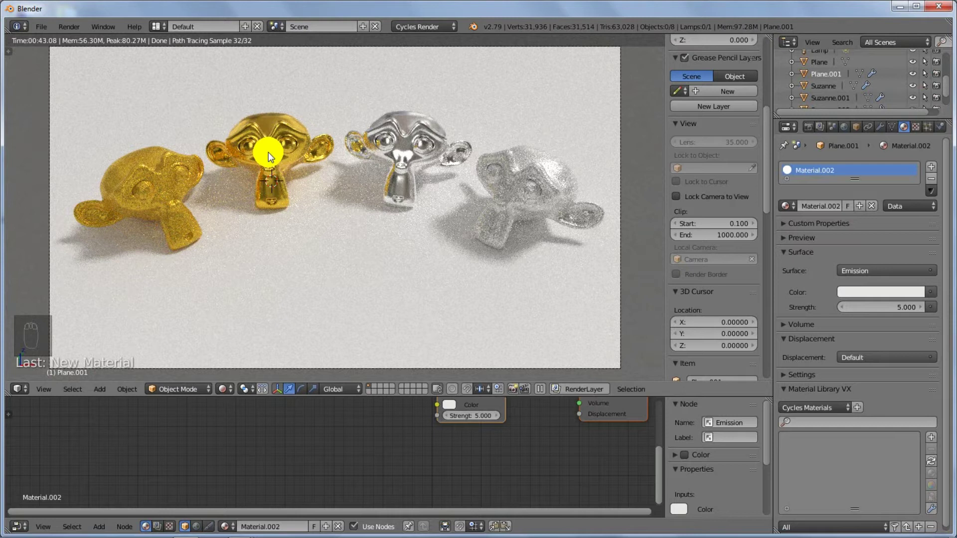
left_click_drag(373, 168, 368, 213)
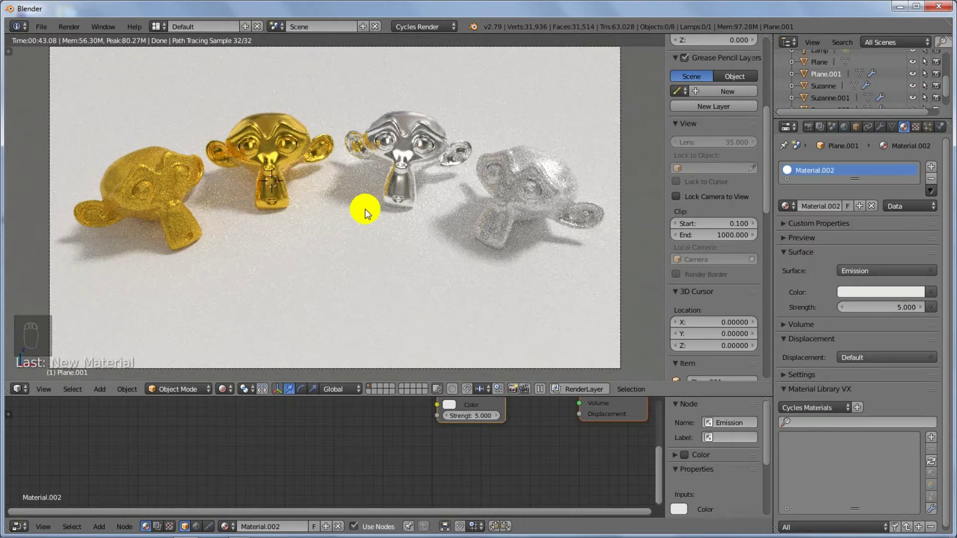
Step: Select the ground plane and tint its Principled Base Color light blue
right_click(376, 72)
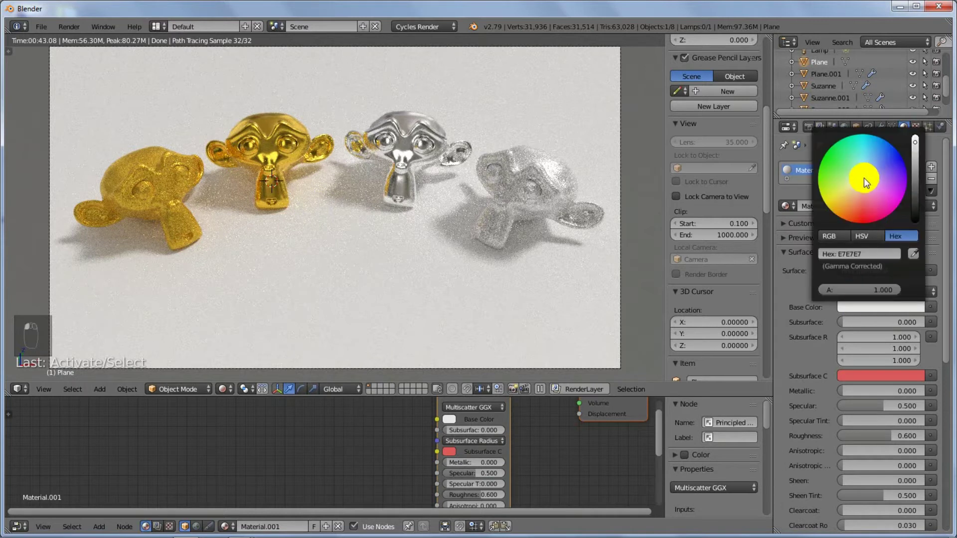
left_click(872, 176)
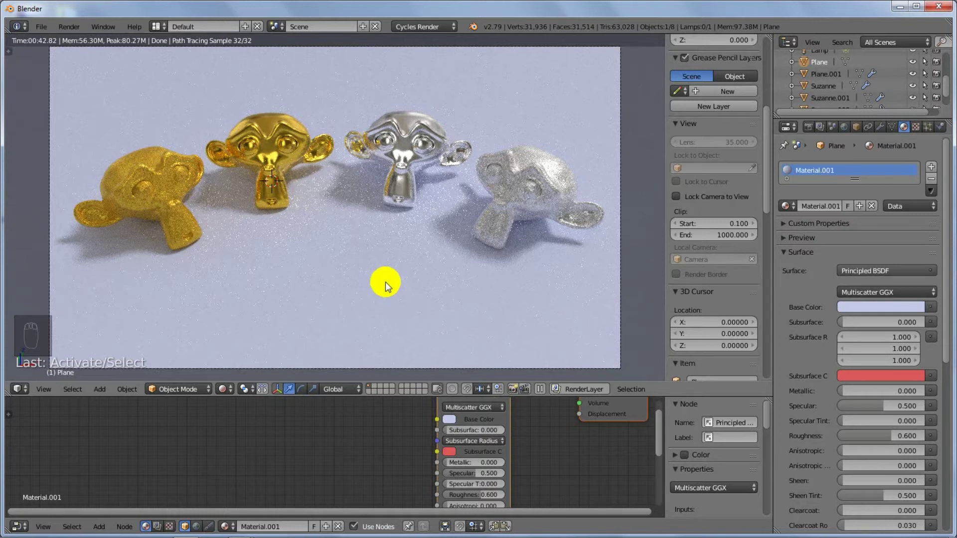
left_click_drag(534, 167, 364, 483)
left_click_drag(364, 484, 529, 176)
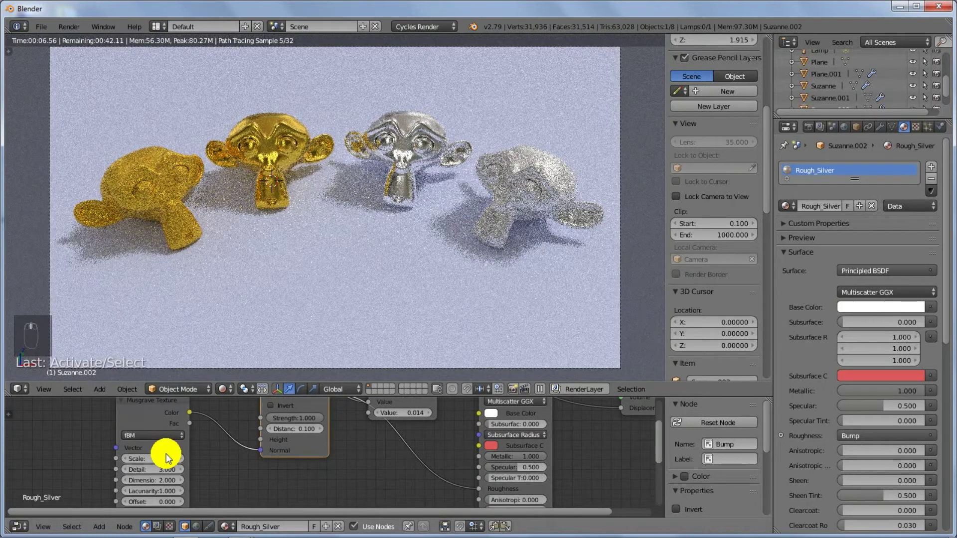
Step: Inspect the heads' Rough_Silver and Rough_Gold materials in camera view as the 32-sample preview re-renders
left_click_drag(156, 459, 361, 365)
key("0")
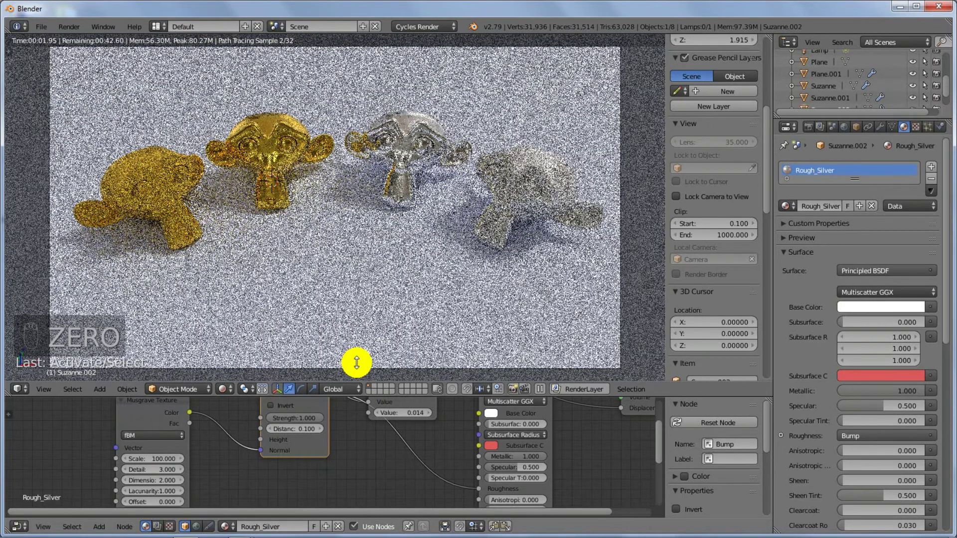
left_click_drag(132, 177, 146, 461)
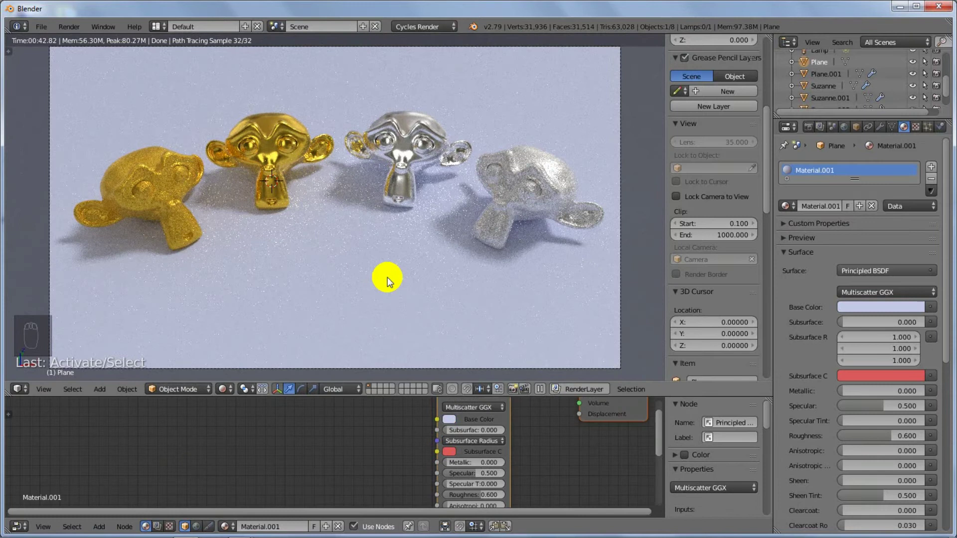
Step: Box-select the four Suzanne heads in Solid shading and move them to their own scene layer
left_click(240, 349)
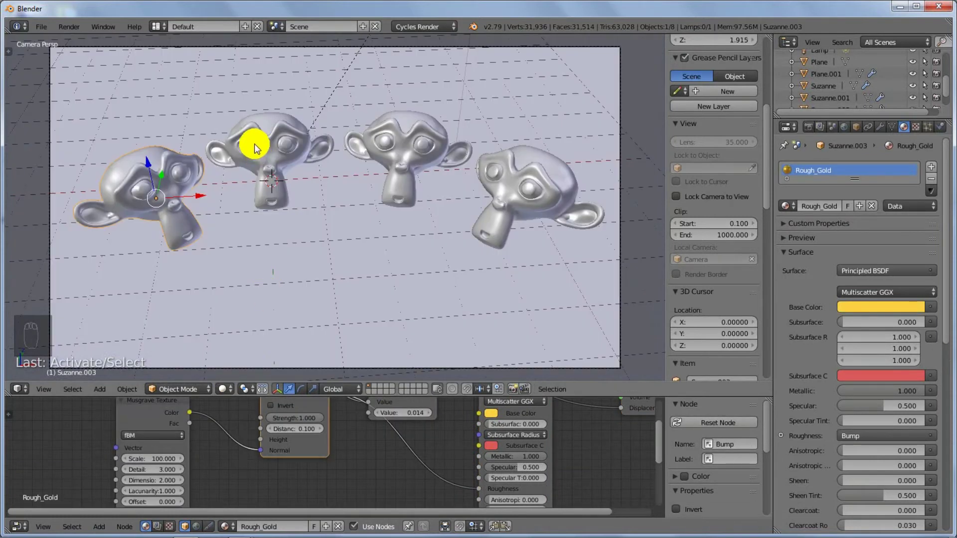
left_click_drag(400, 133, 477, 172)
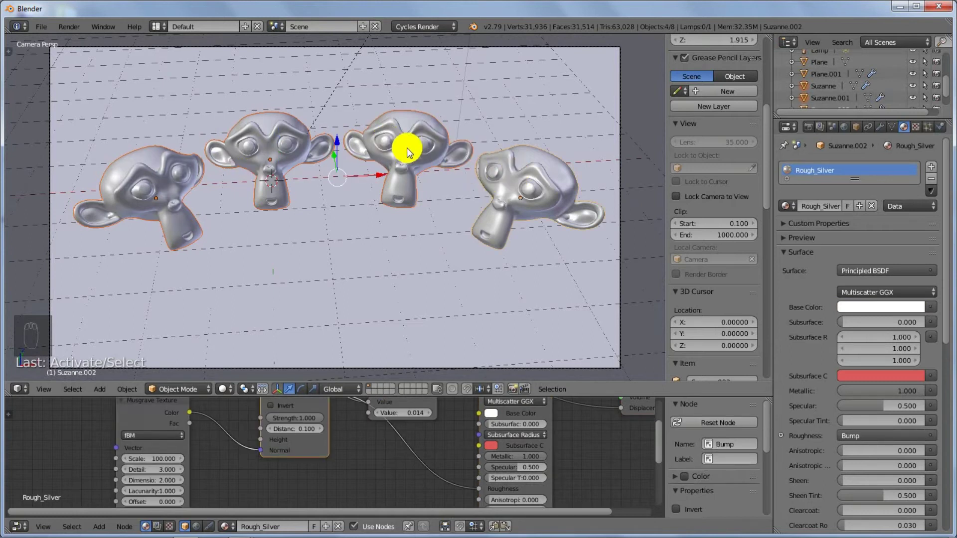
key("m")
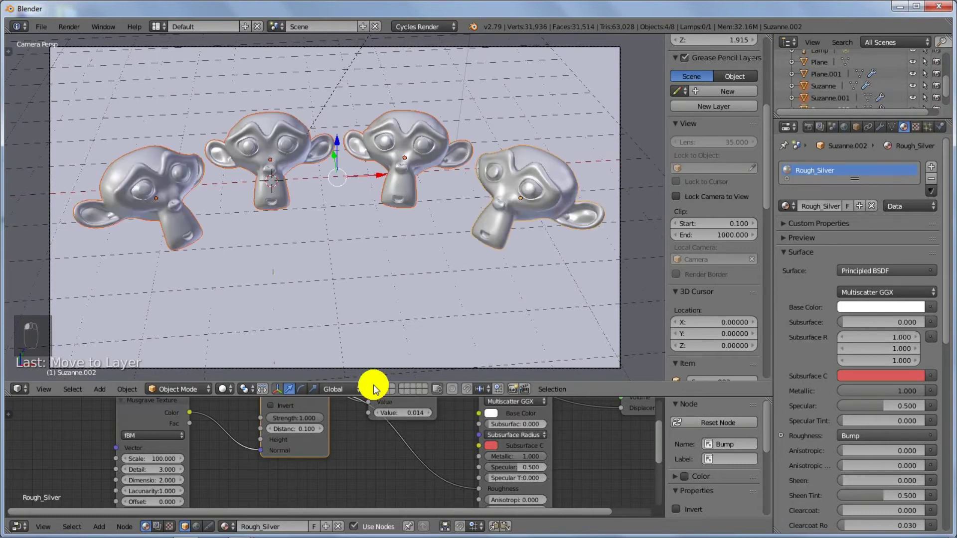
Step: Create a second render layer 'metals' and adjust its layer toggles for the heads
middle_click(427, 310)
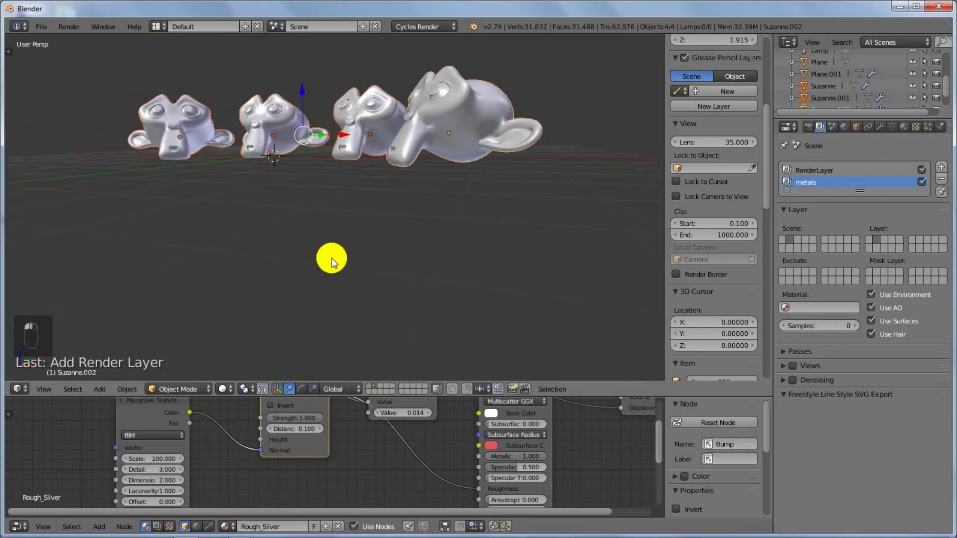
middle_click(390, 327)
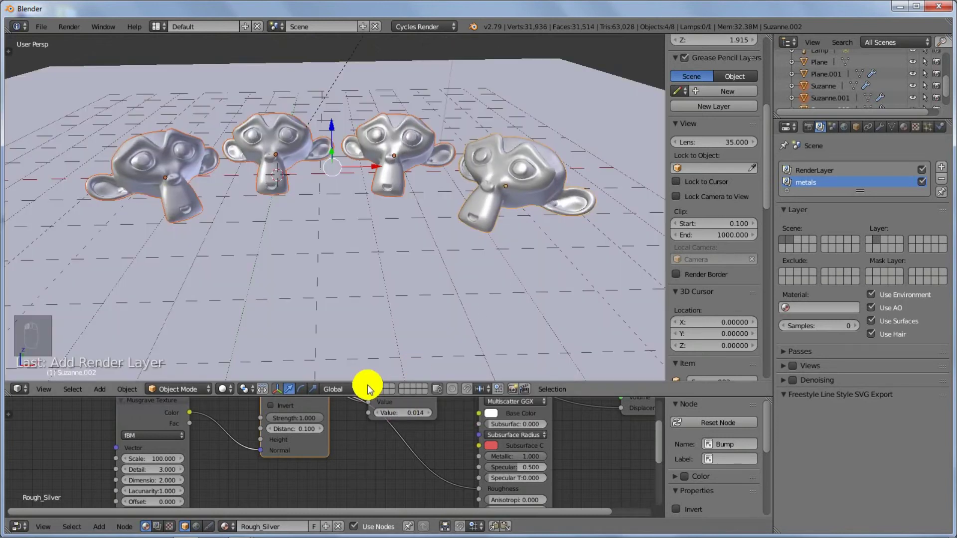
left_click_drag(350, 254, 813, 240)
middle_click(815, 171)
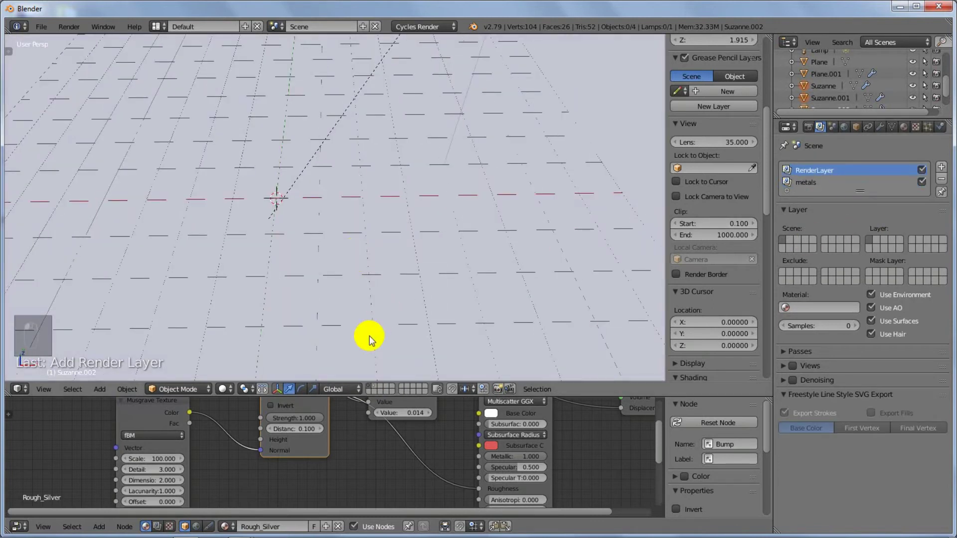
left_click_drag(379, 387, 393, 266)
middle_click(399, 264)
left_click_drag(399, 286, 501, 169)
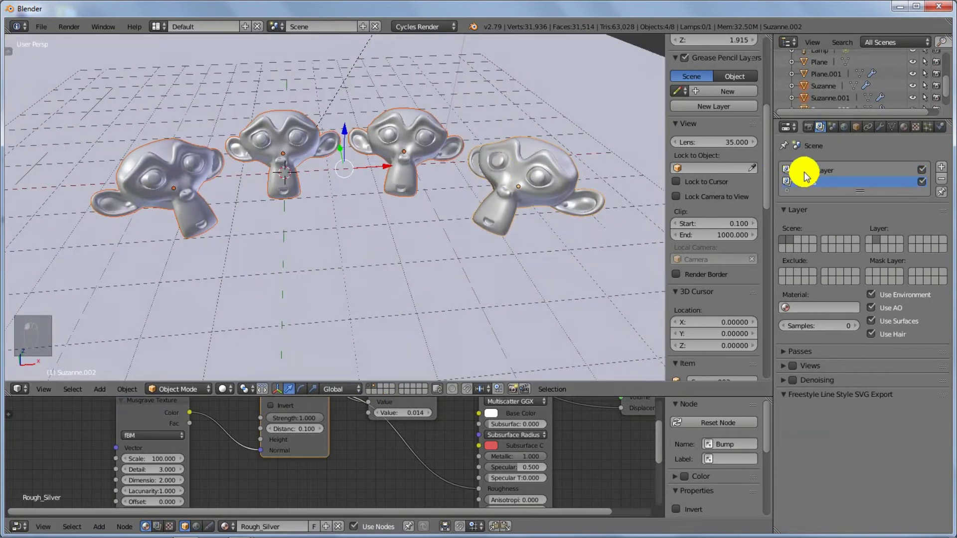
Step: Set Filter Glossy to 5.00 under Light Paths to reduce highlight noise
left_click_drag(807, 173, 806, 155)
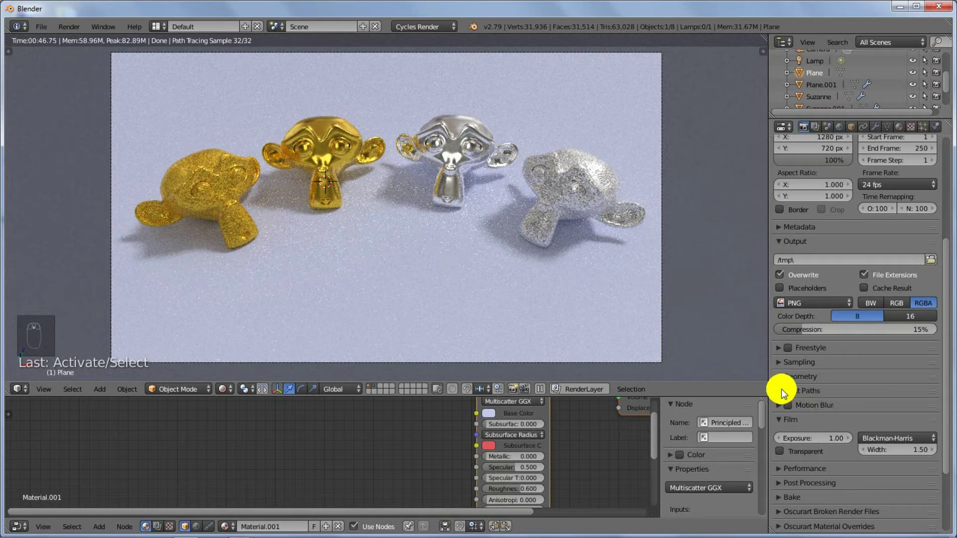
left_click_drag(803, 392, 822, 388)
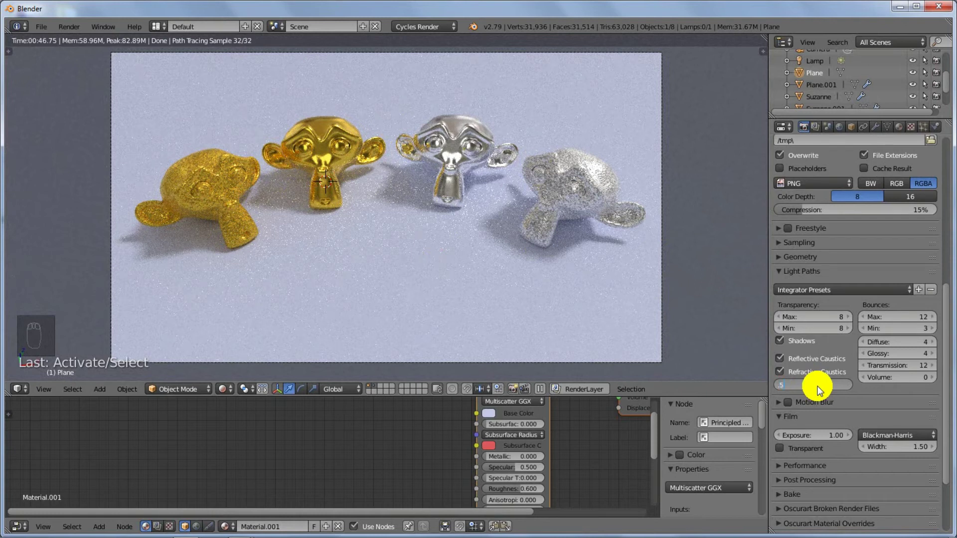